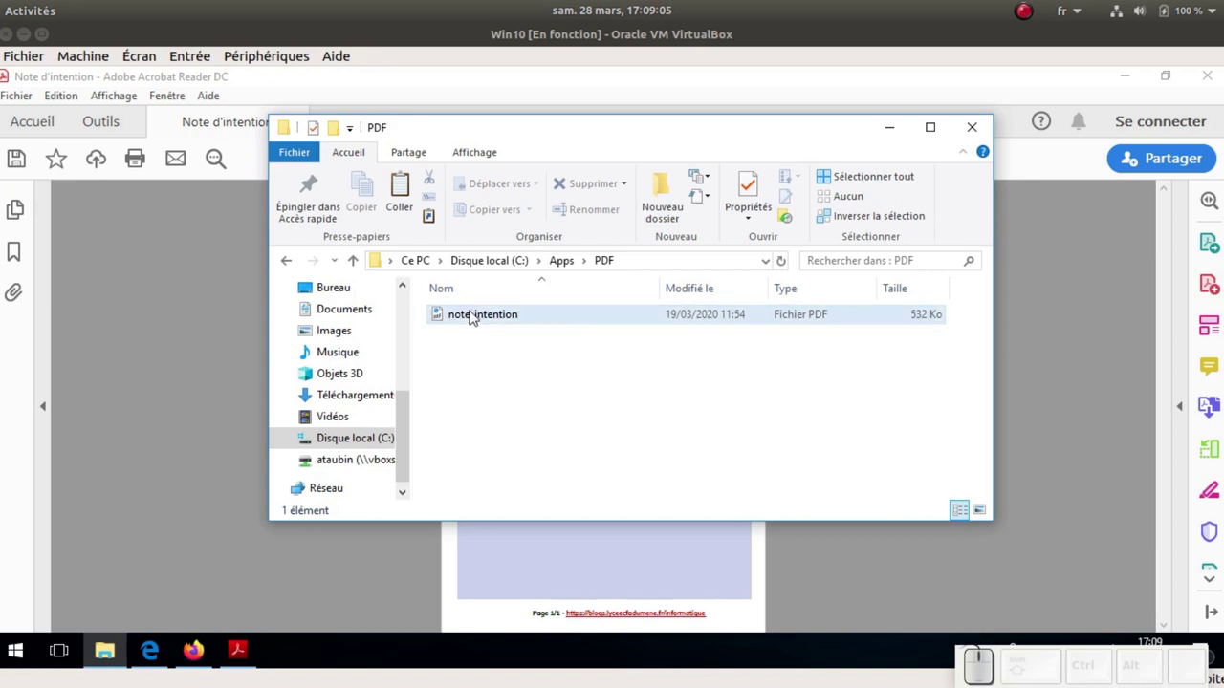
Enter 'Groupe A' in the Nom ou groupe field of the Edge form
left_click(165, 654)
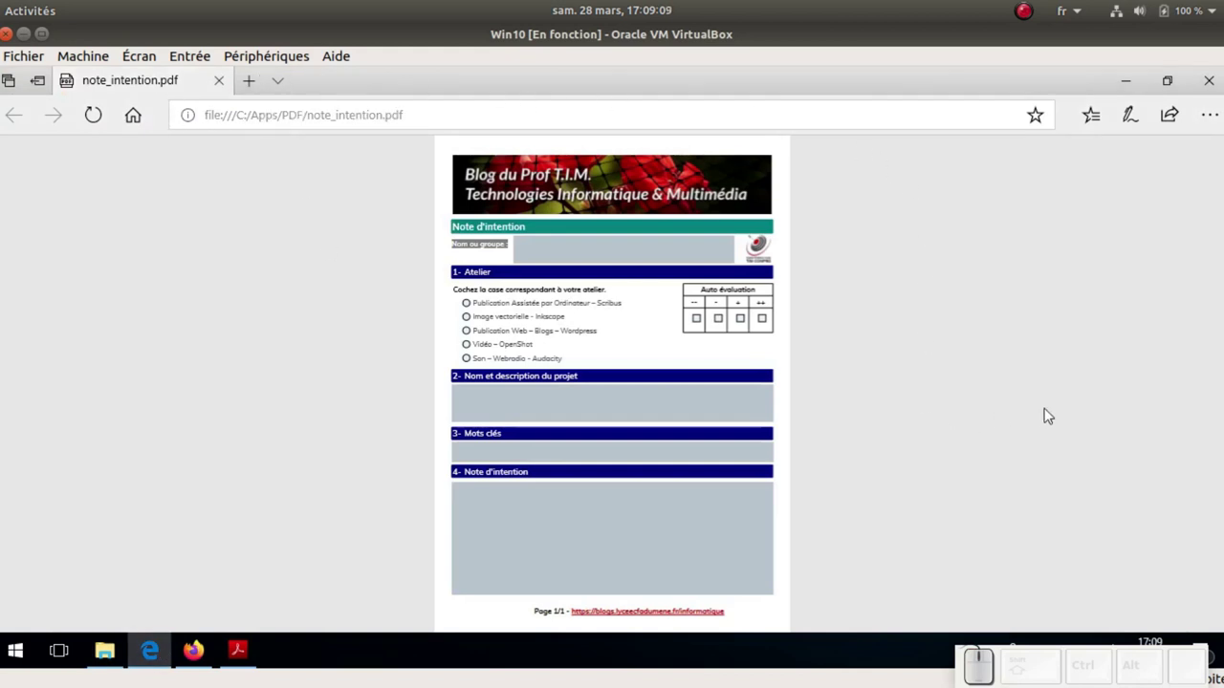
left_click(539, 239)
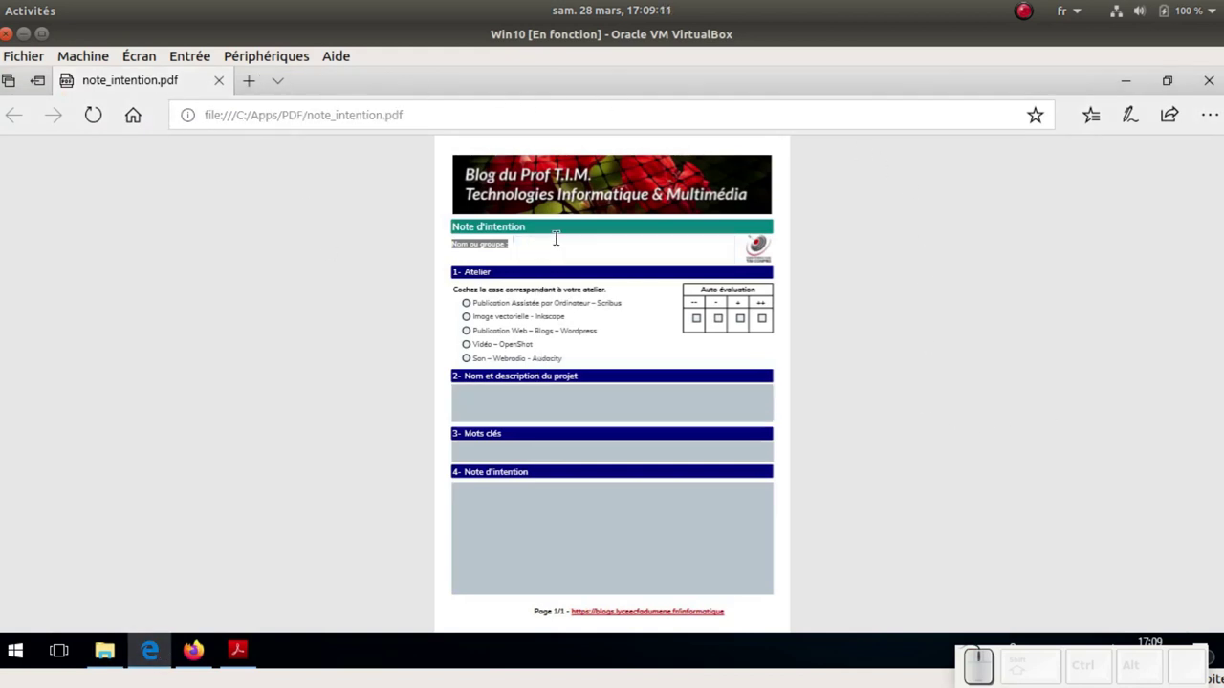
key("shift+space")
key("shift+a")
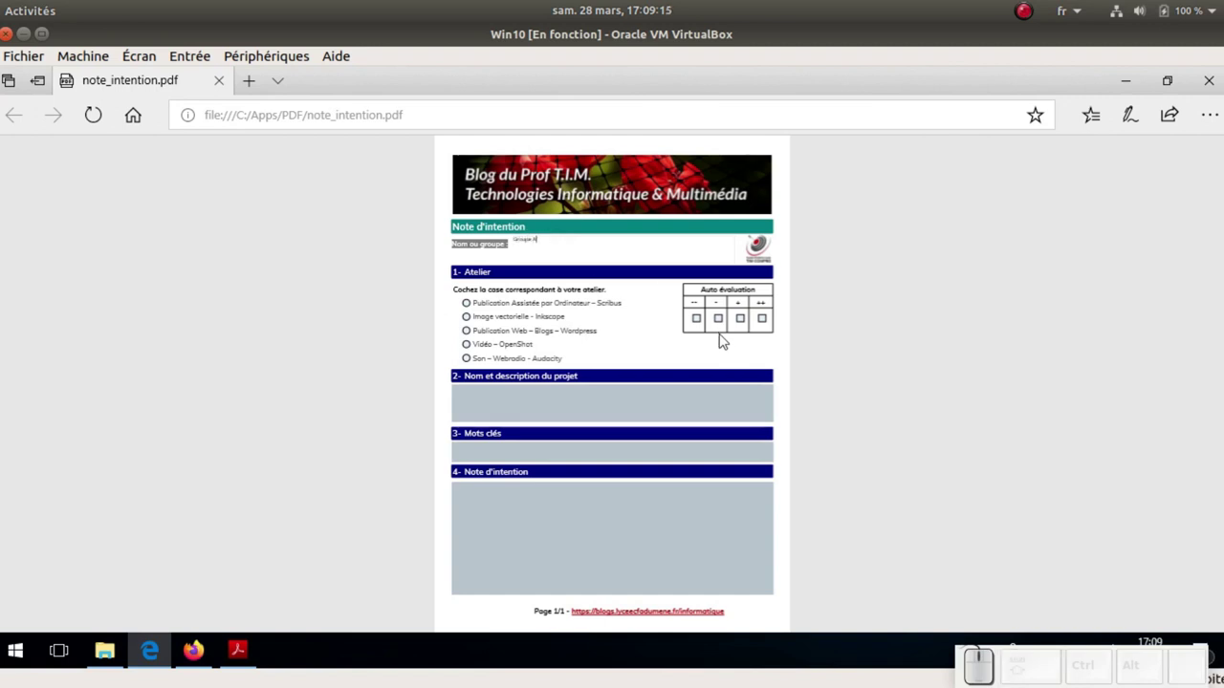
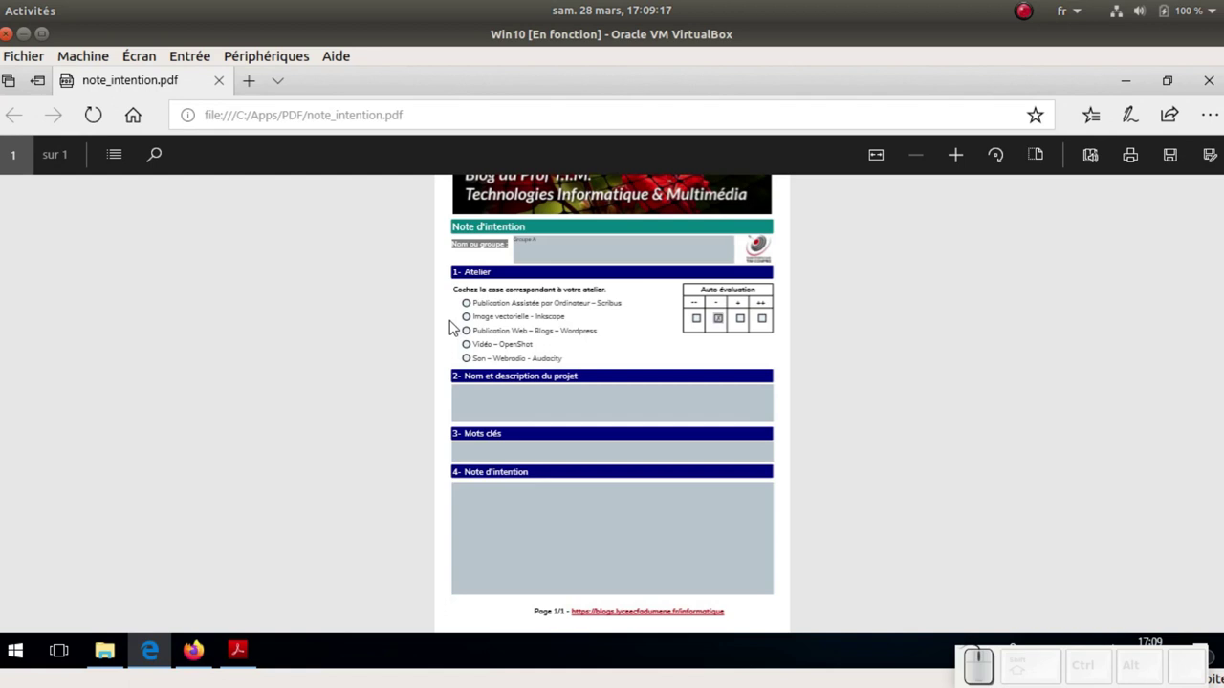
Choose the Publication Web workshop and tick the '-' Auto évaluation box
left_click(509, 183)
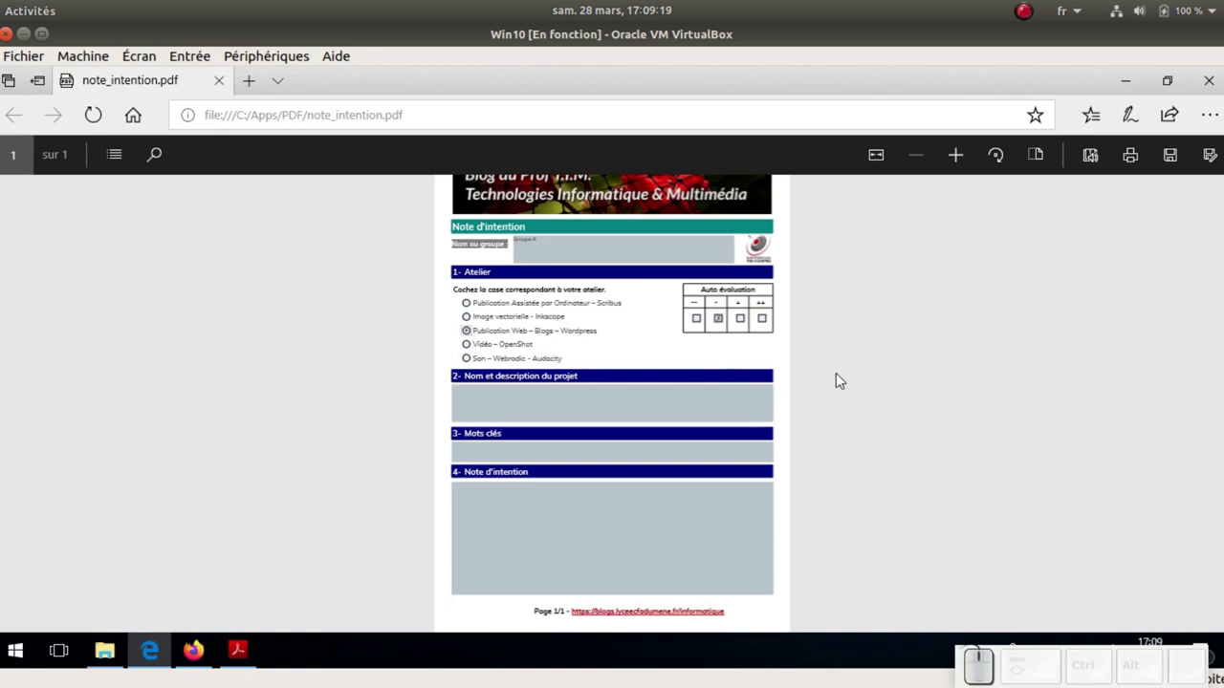
left_click(510, 183)
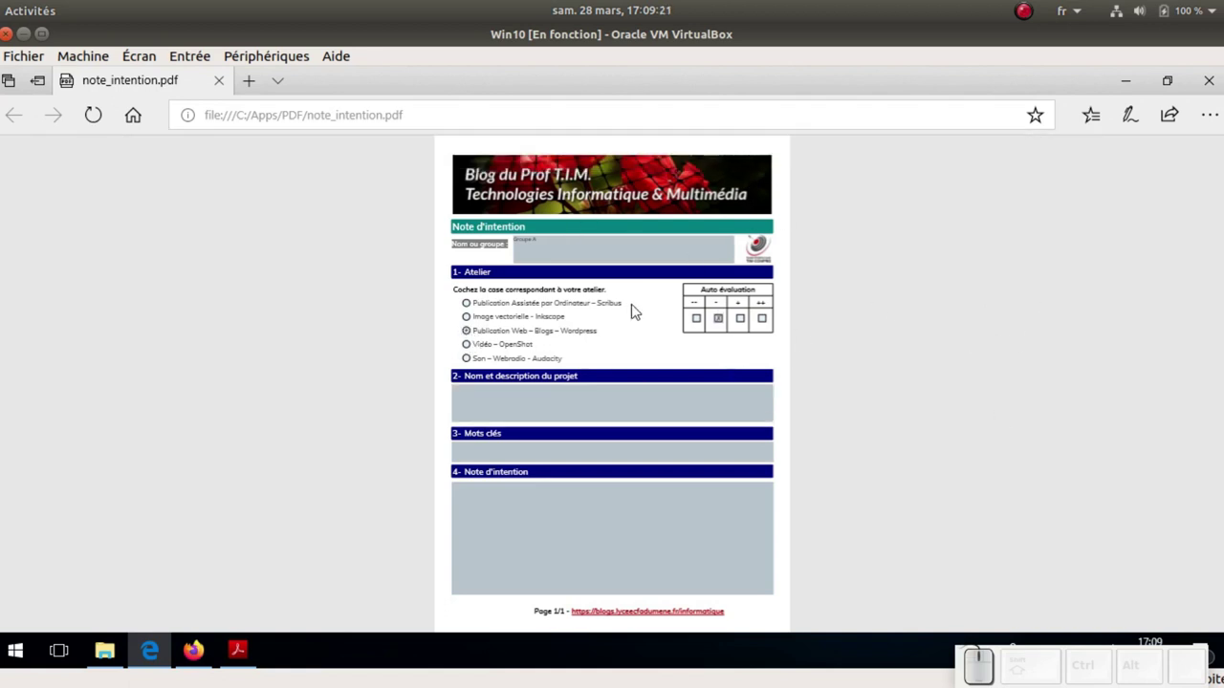
scroll("up", 3)
scroll("up", 3)
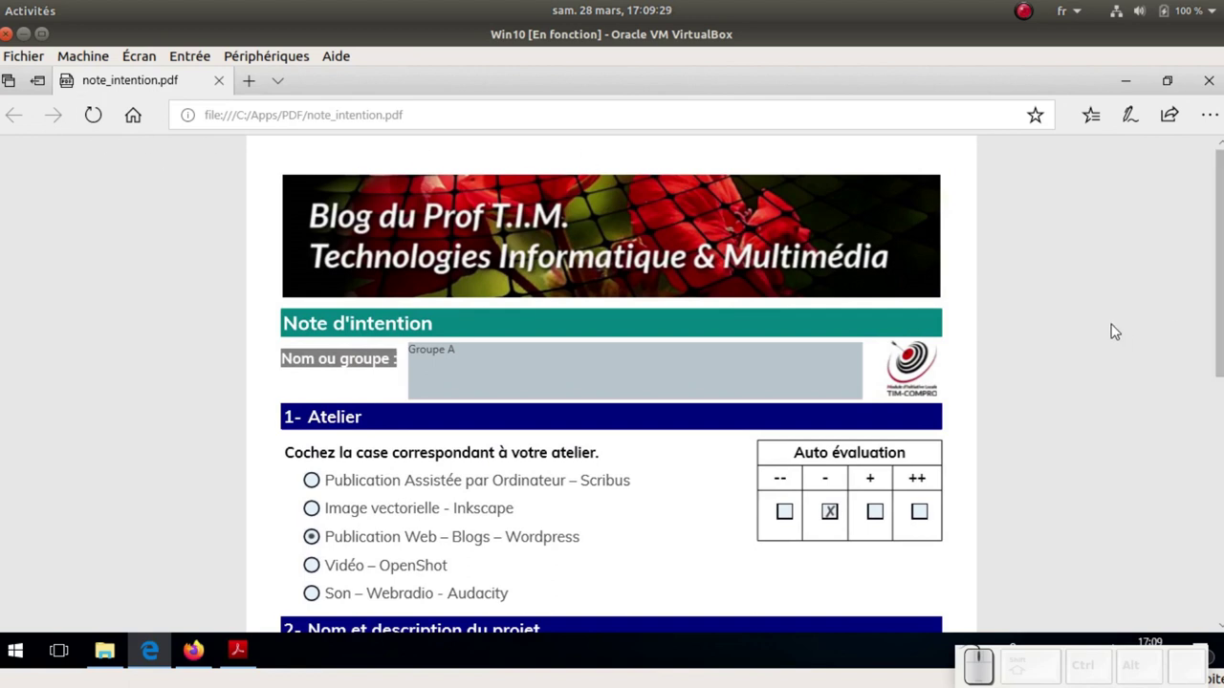
Restore the Edge PDF toolbar via the page context menu after a failed save attempt
left_click(1120, 330)
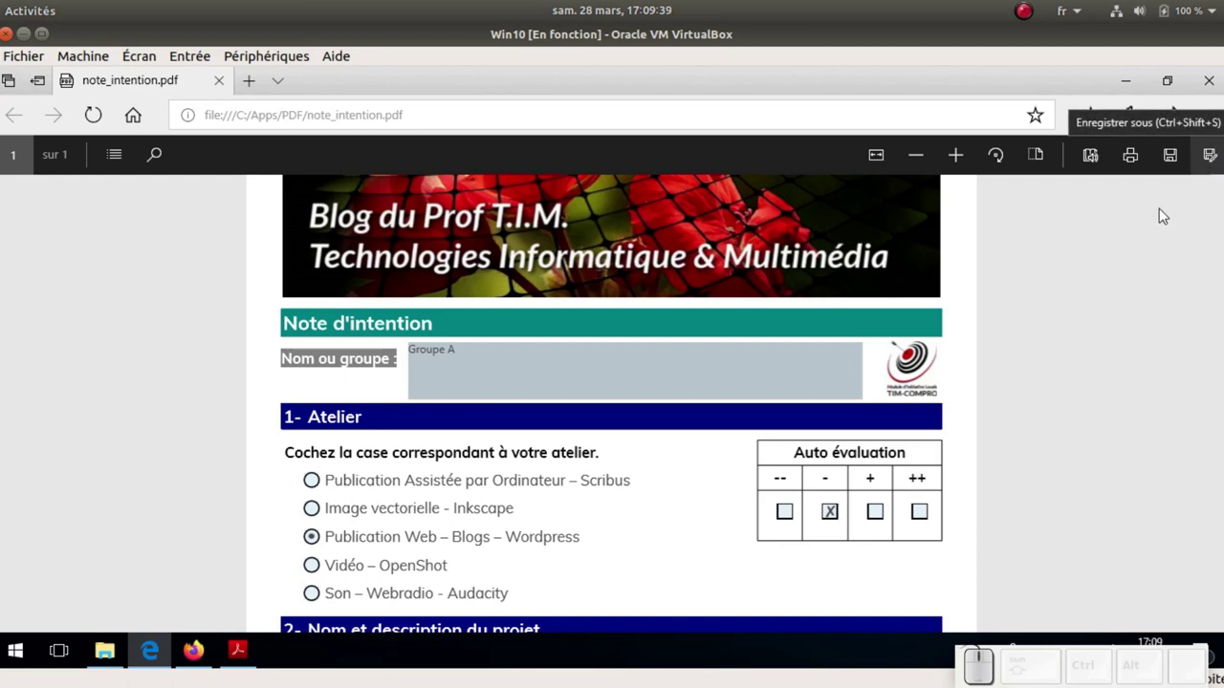
left_click(1039, 277)
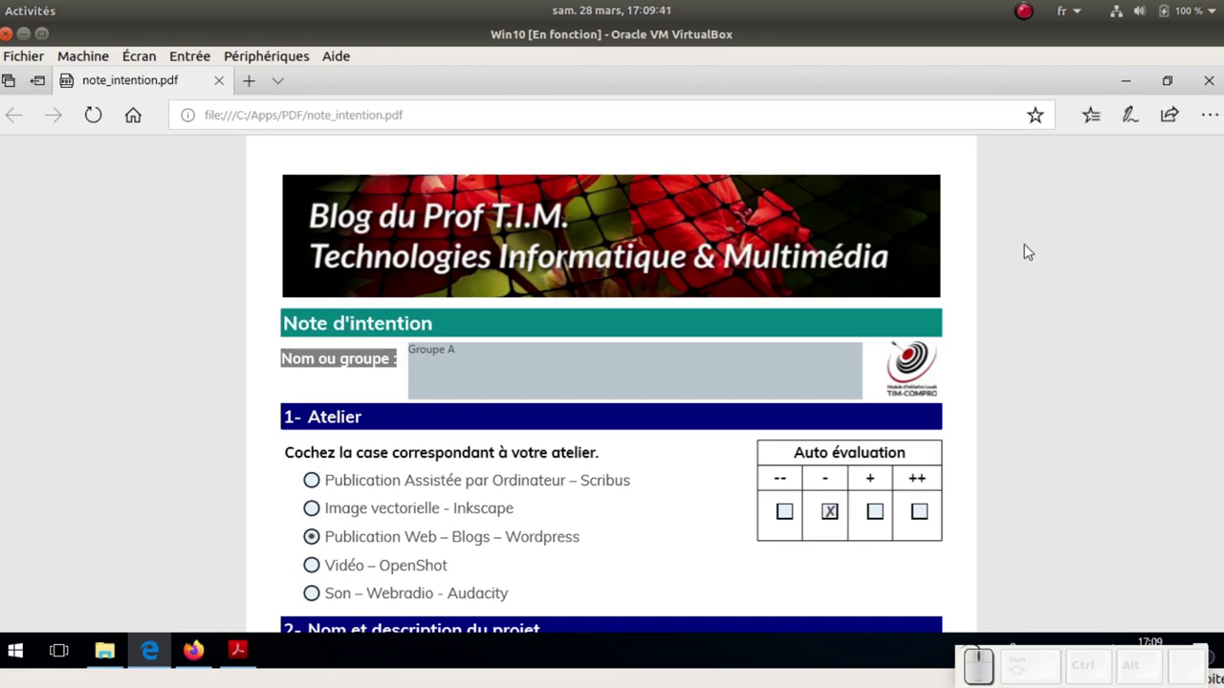
right_click(1033, 250)
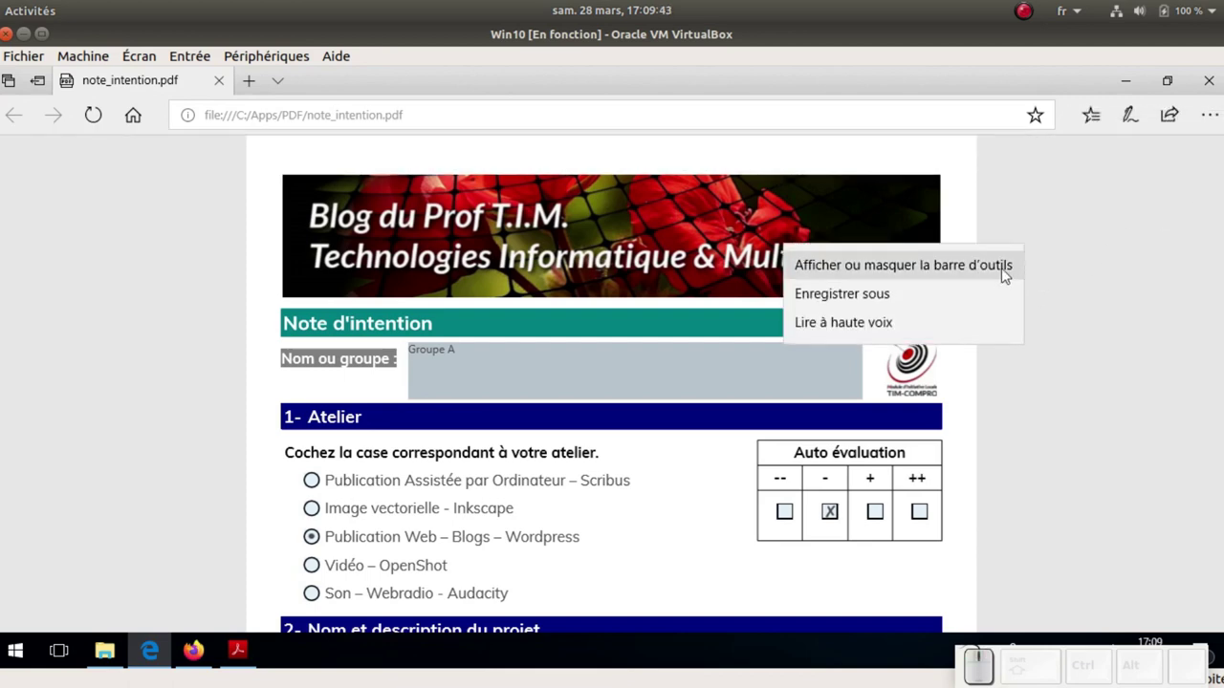
left_click(1003, 275)
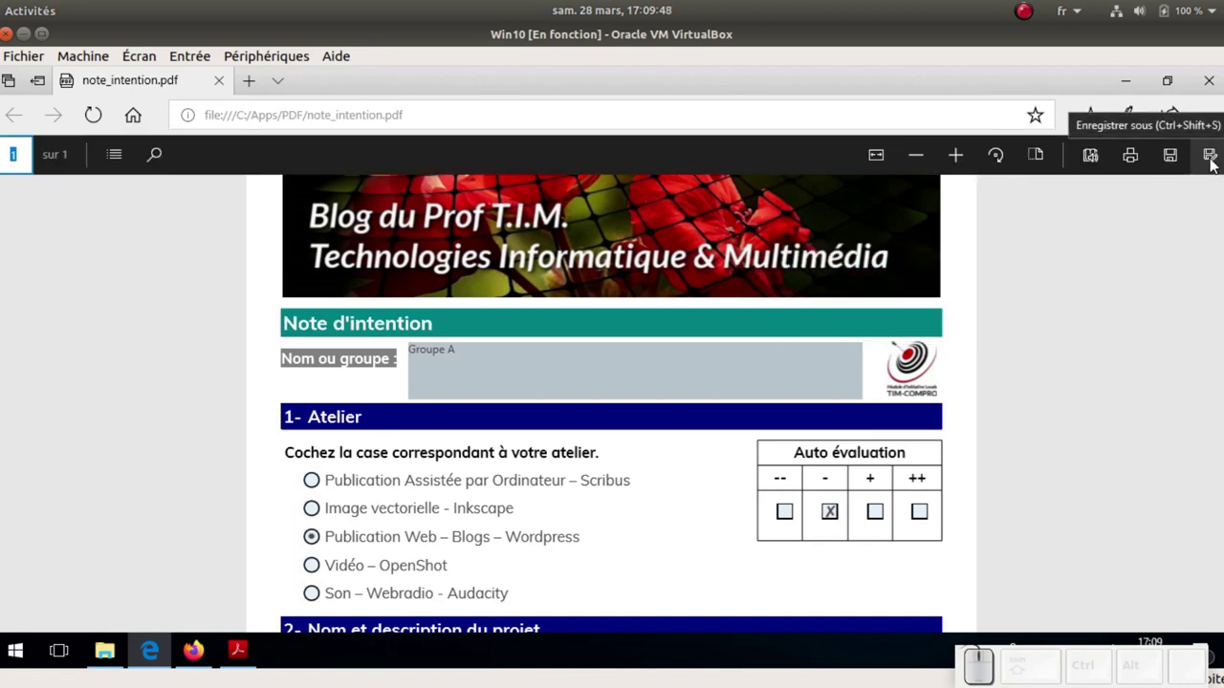
Launch Enregistrer sous from the page context menu for the filled form
left_click(1017, 269)
right_click(1029, 272)
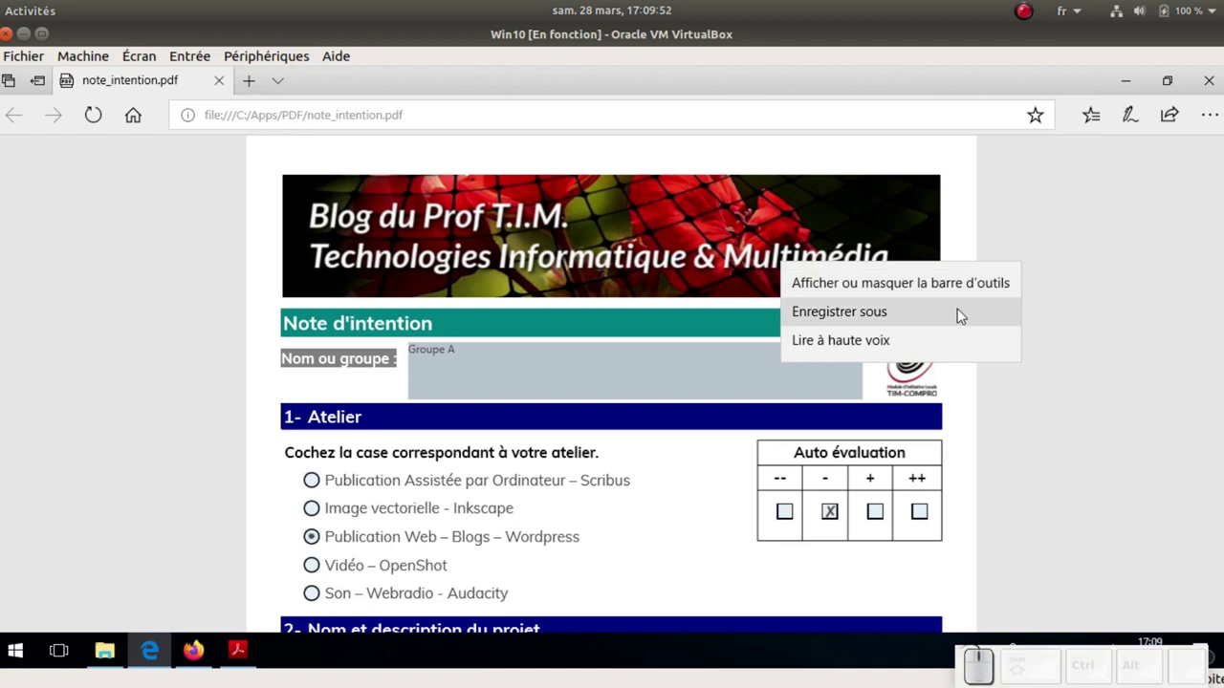
left_click(1106, 308)
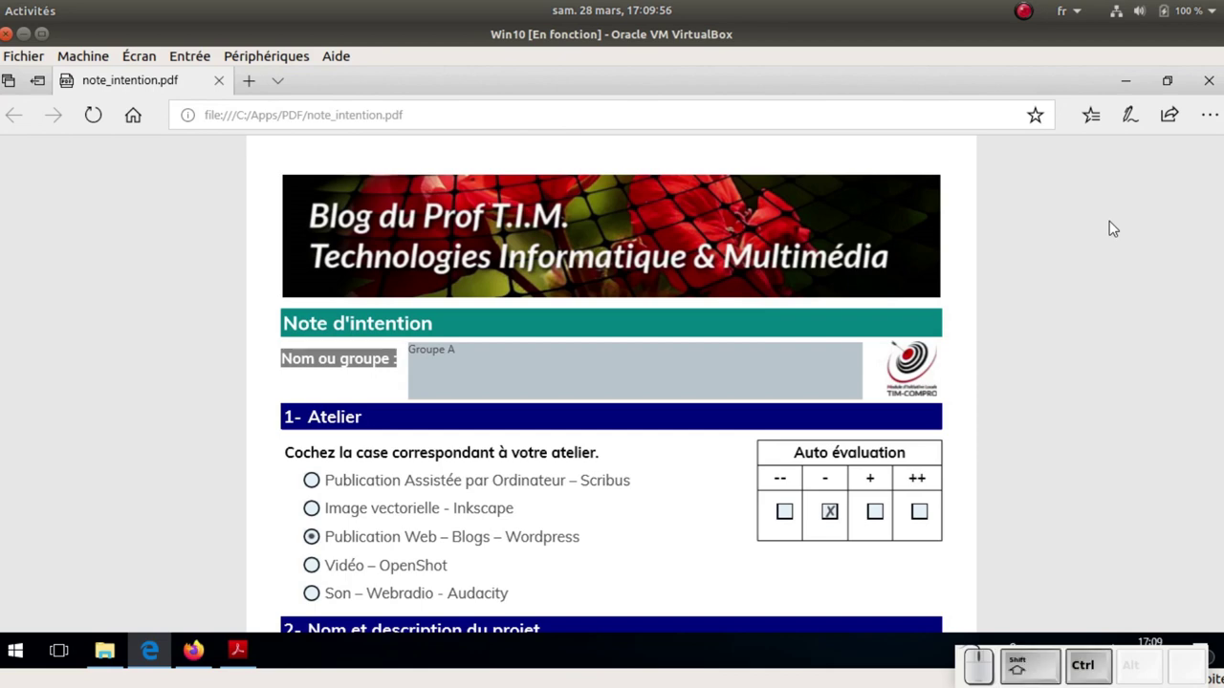
Save the form as note_intention_nom in C:\Apps\PDF
key("ctrl+shift+s")
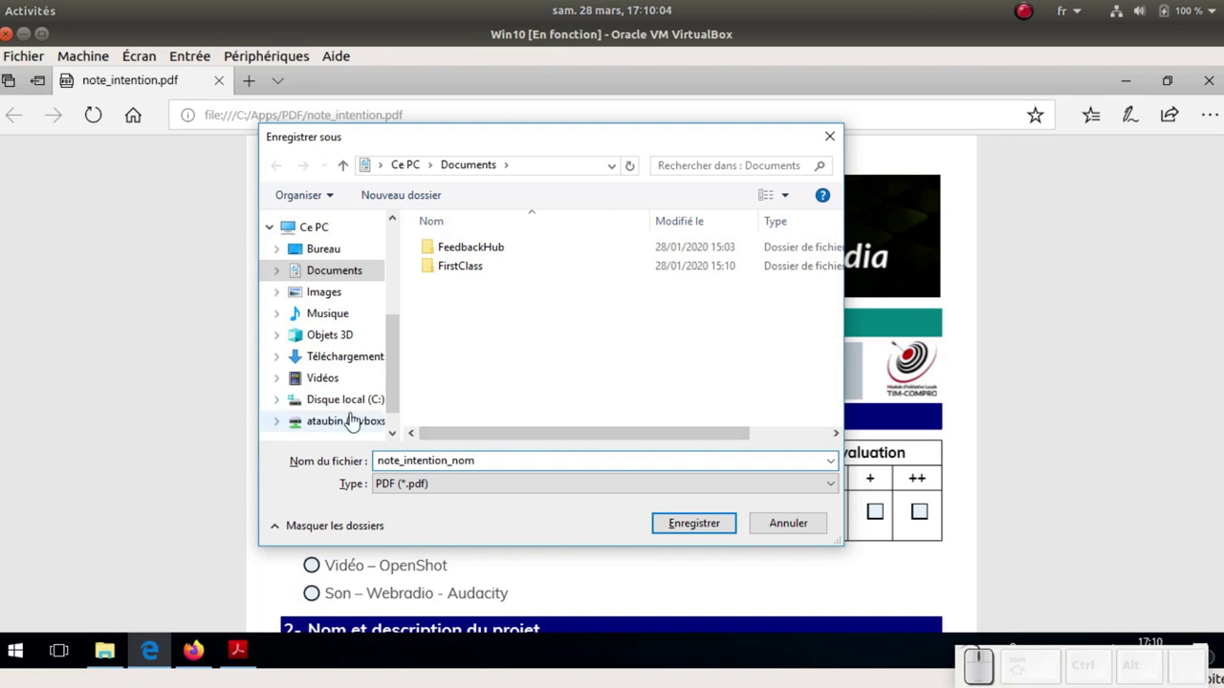
left_click(361, 402)
left_click(449, 254)
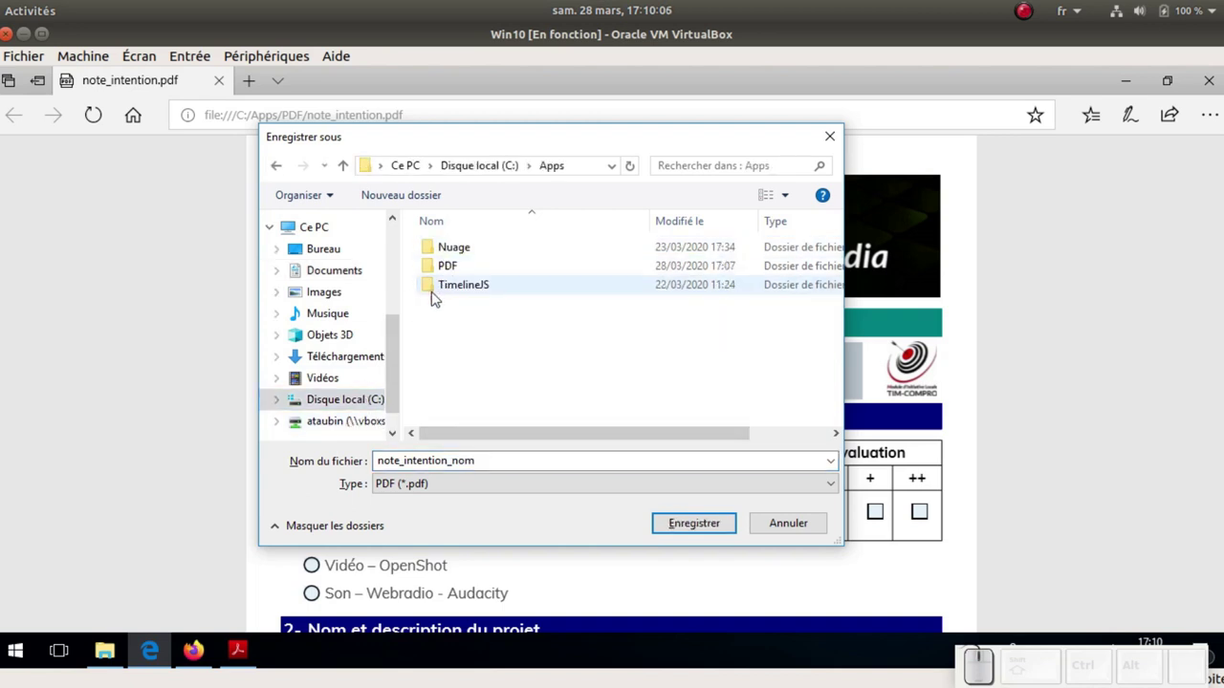
left_click(447, 268)
left_click(693, 524)
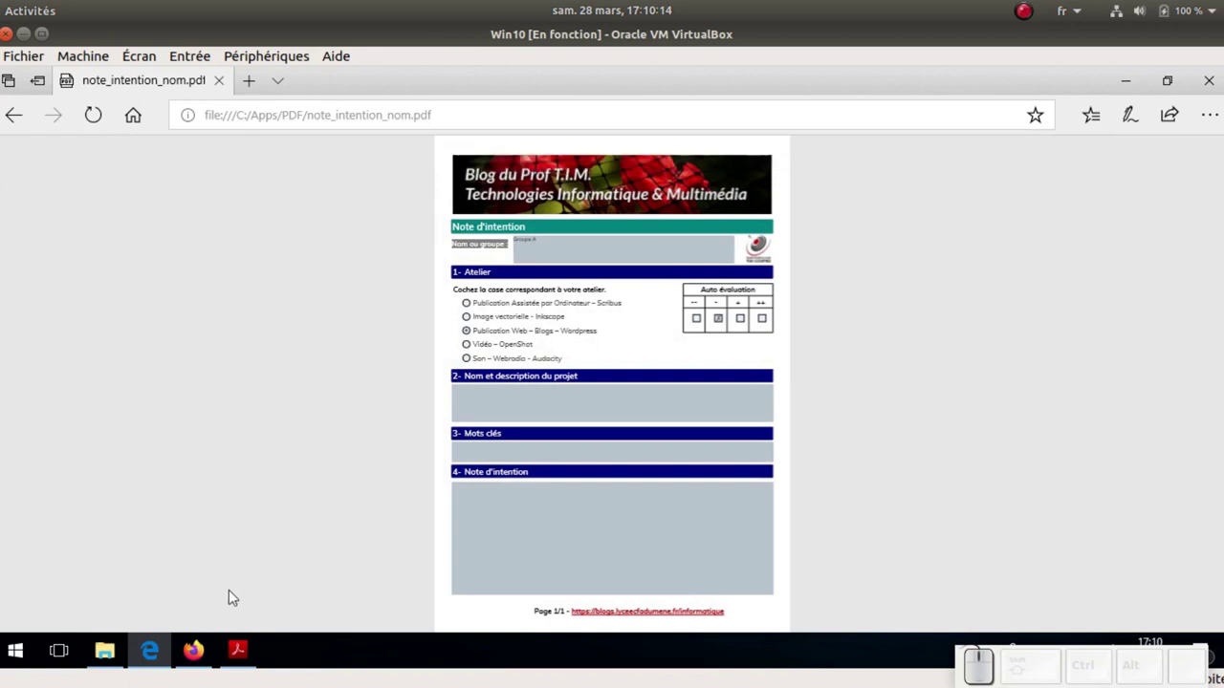
Switch to Firefox's note_intention.pdf and dismiss the form-filling warning bar
left_click(204, 650)
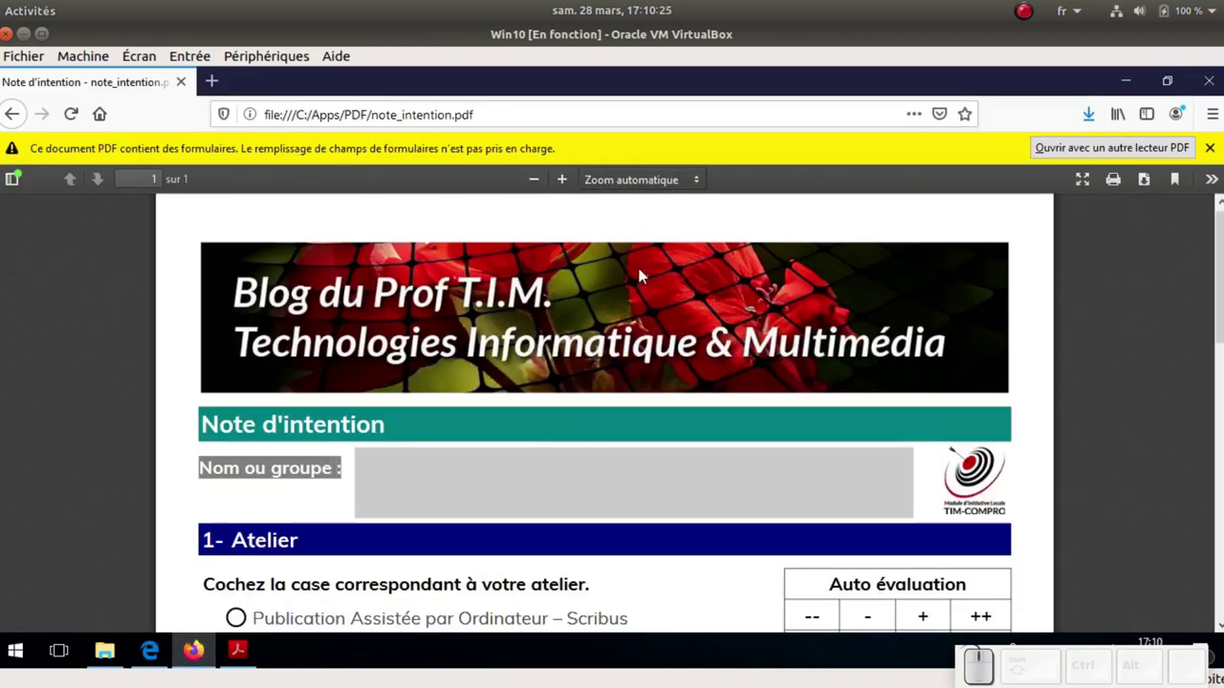
left_click(387, 465)
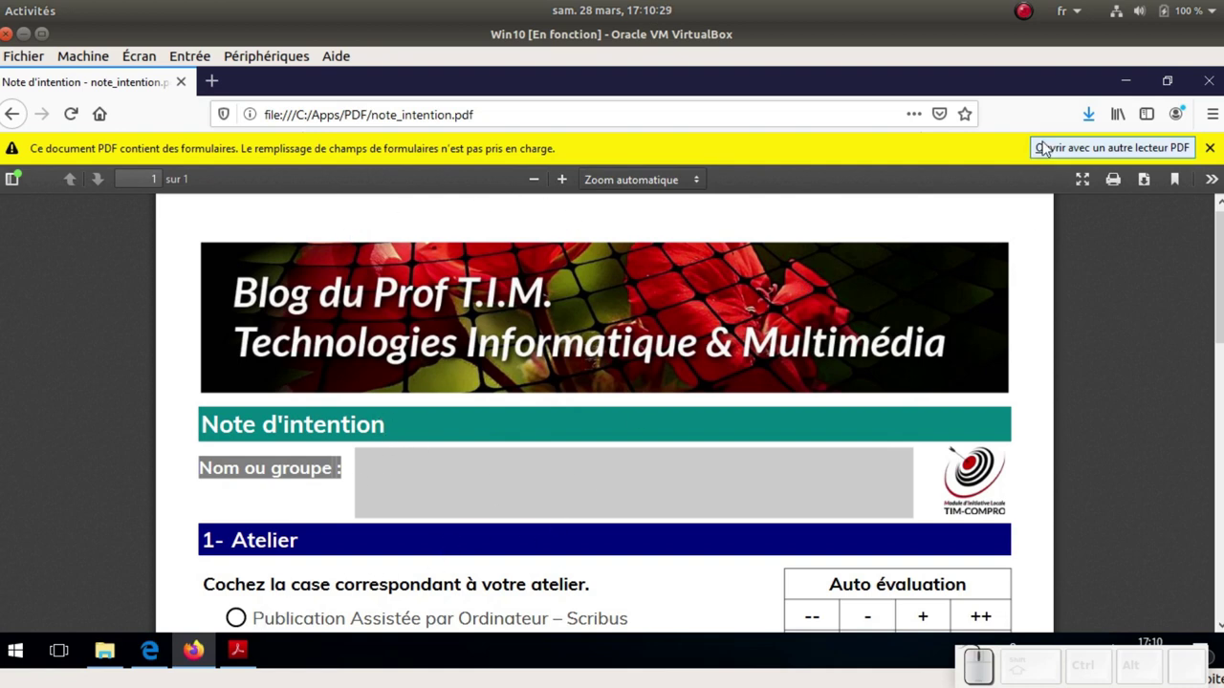
left_click(1096, 155)
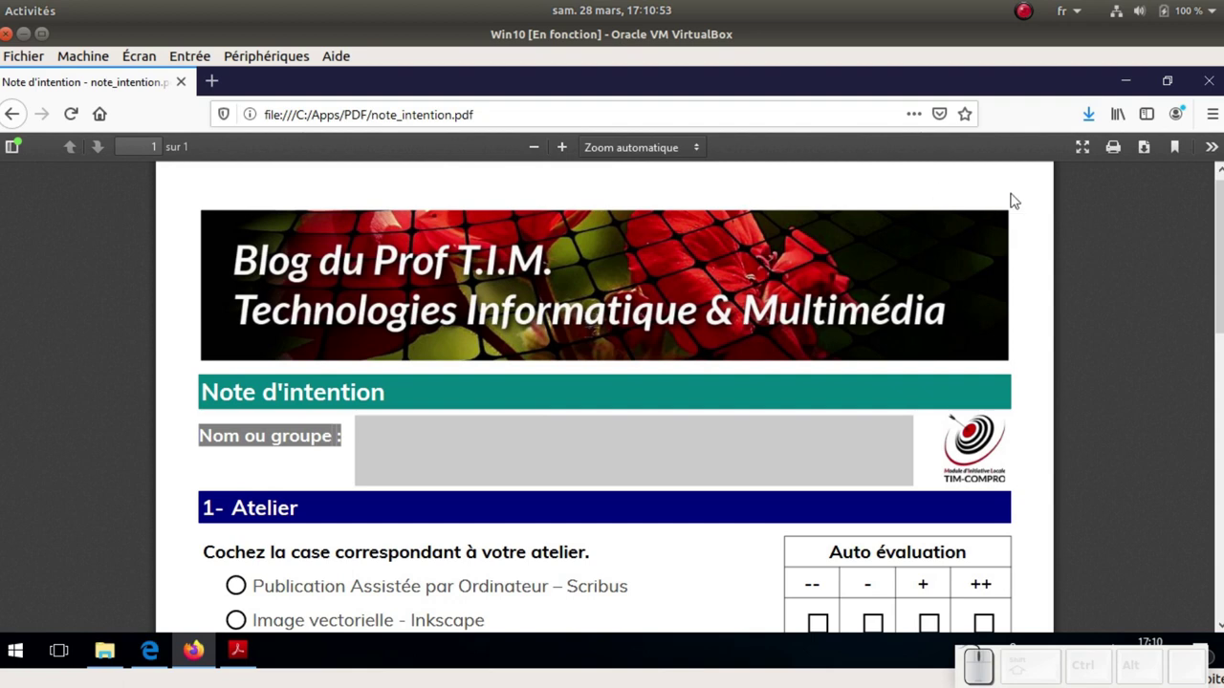
Download the PDF as note_intention_firefox in the Apps PDF folder
left_click(1151, 153)
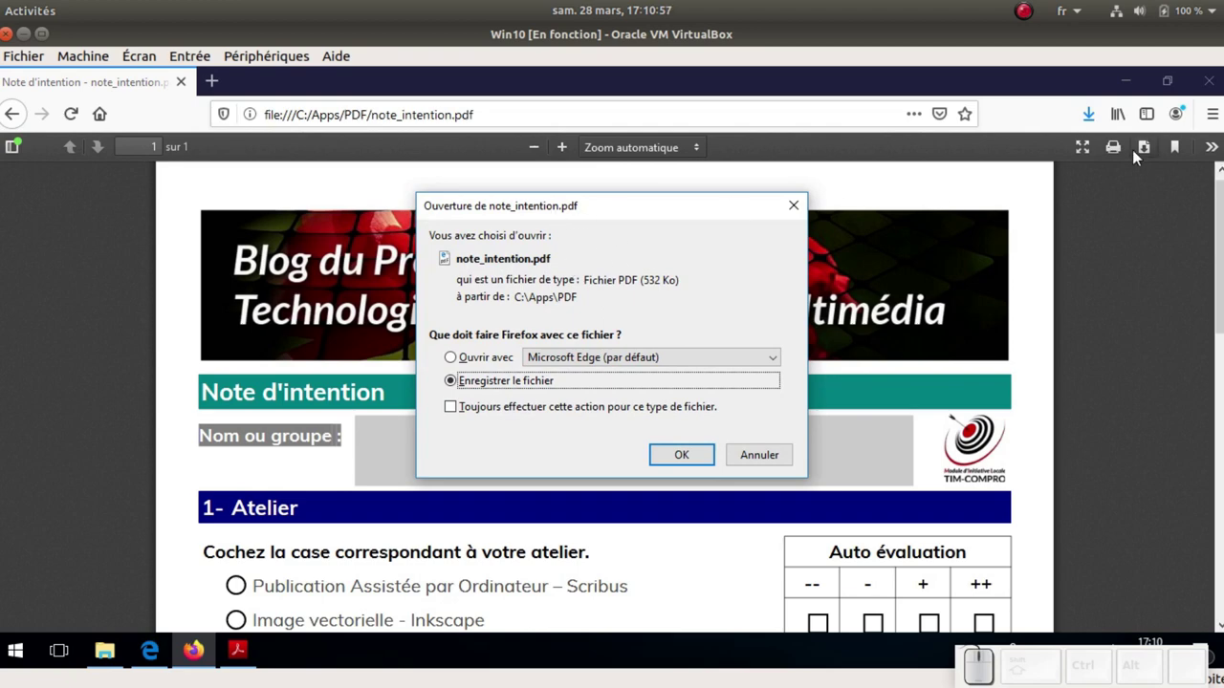
left_click(769, 459)
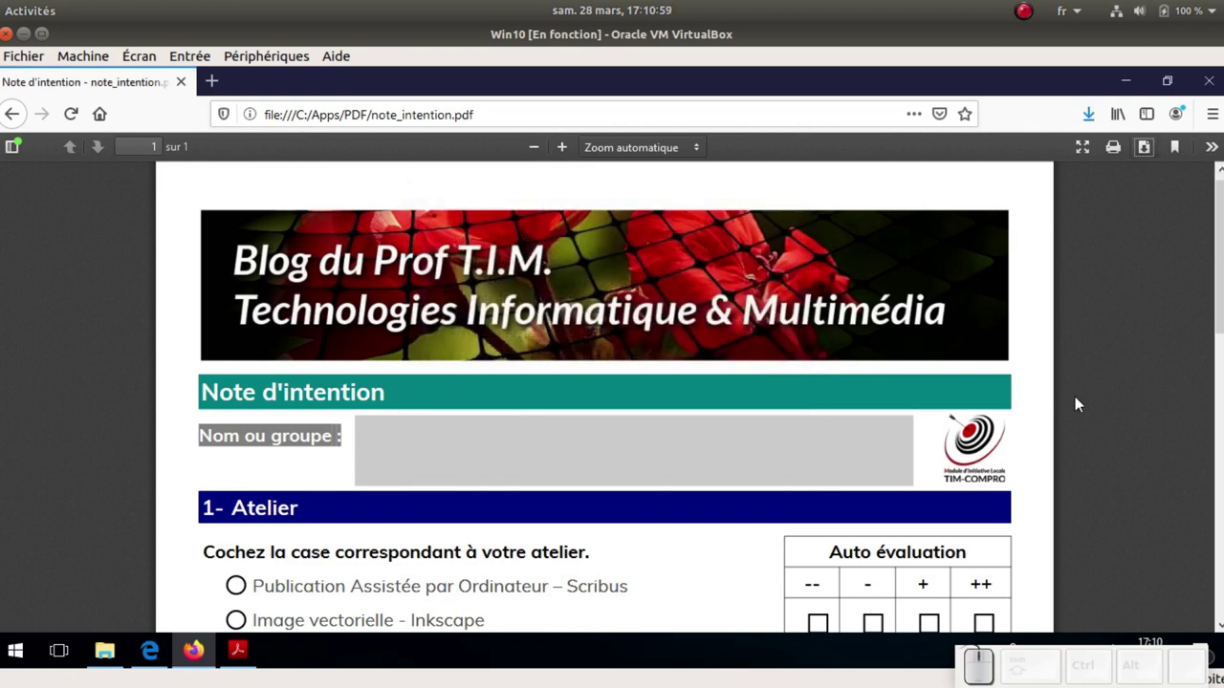
key("ctrl+s")
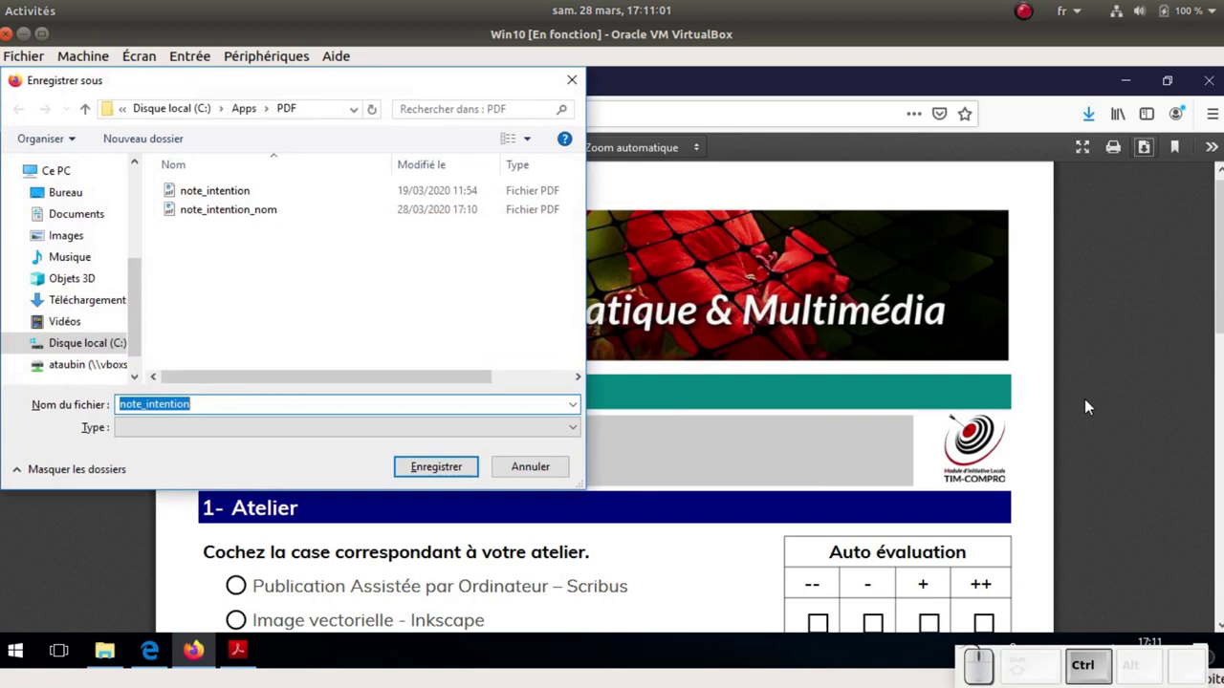
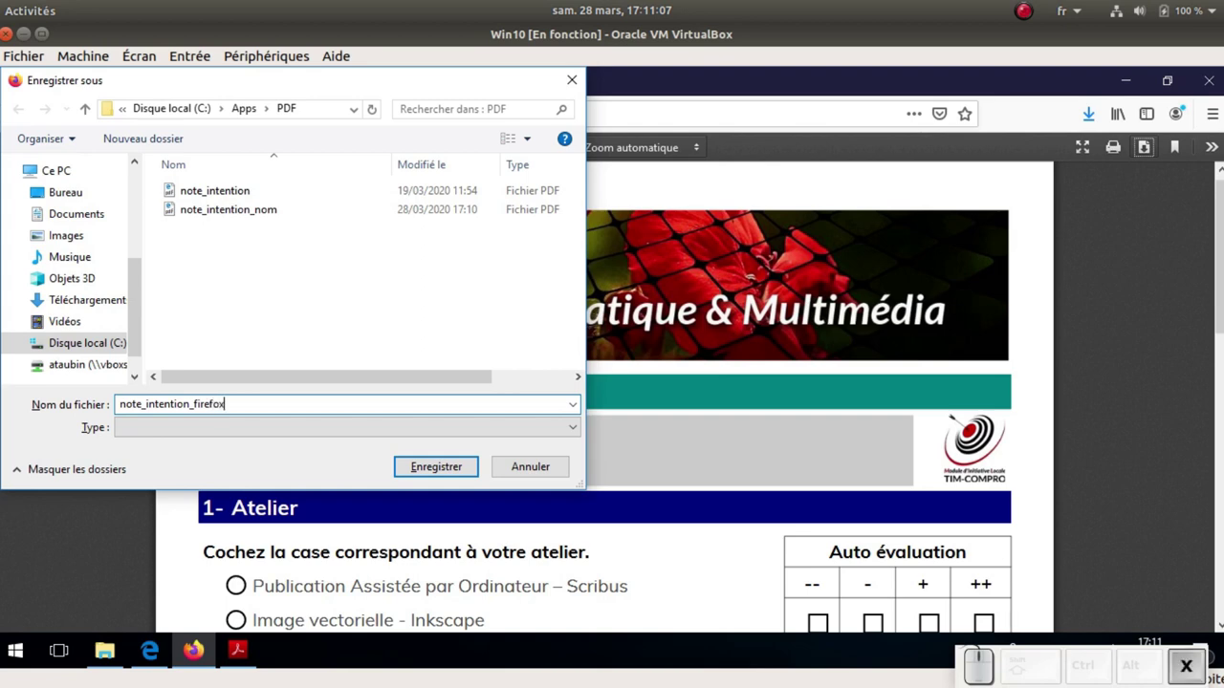
key("Return")
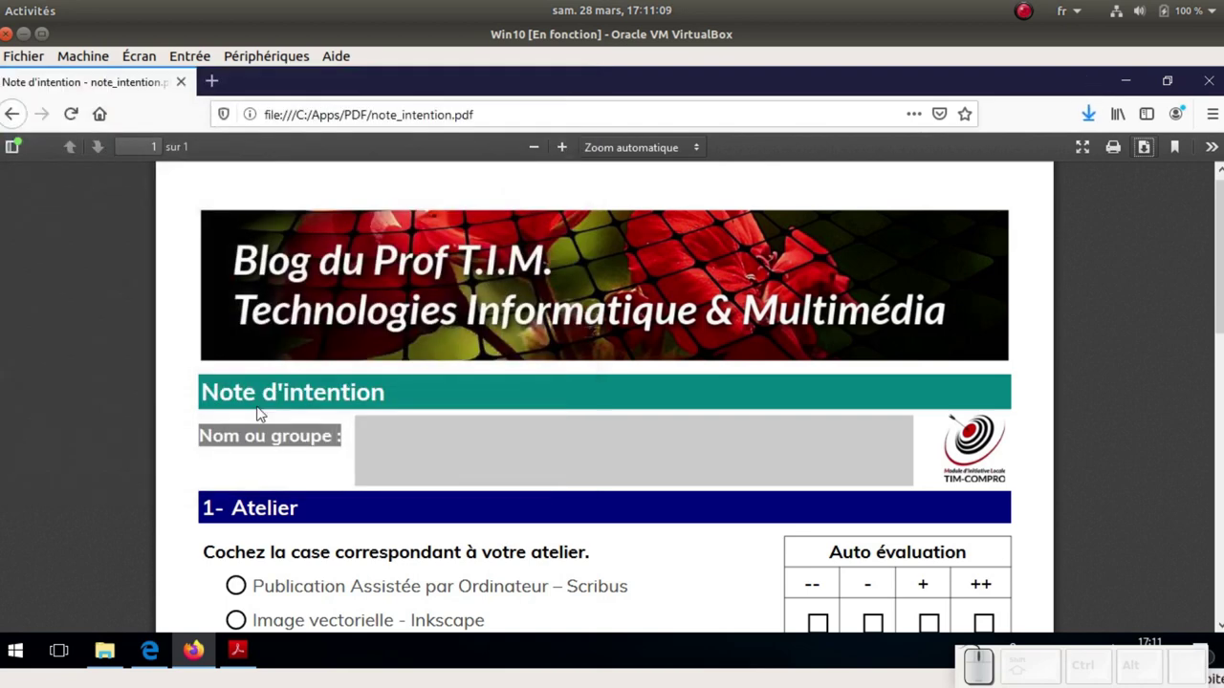
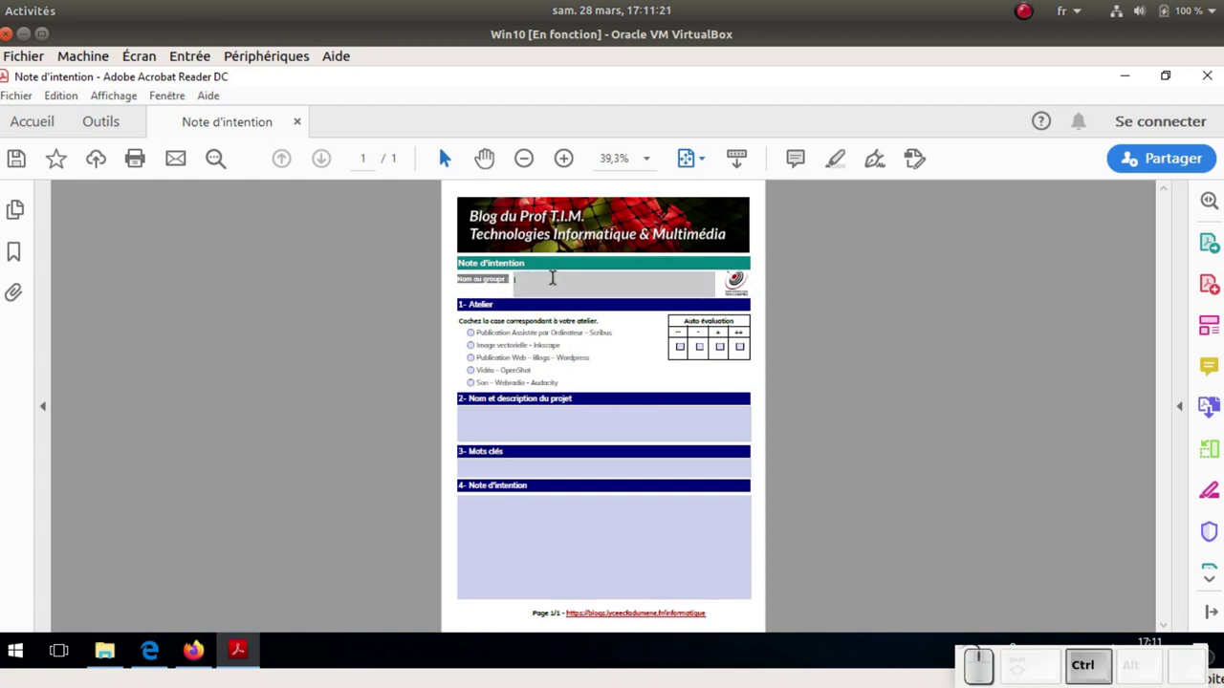
Enter 'Groupe A' in the Nom ou groupe field in Acrobat Reader
key("shift+space")
key("shift+a")
key("shift+BackSpace")
key("shift+p")
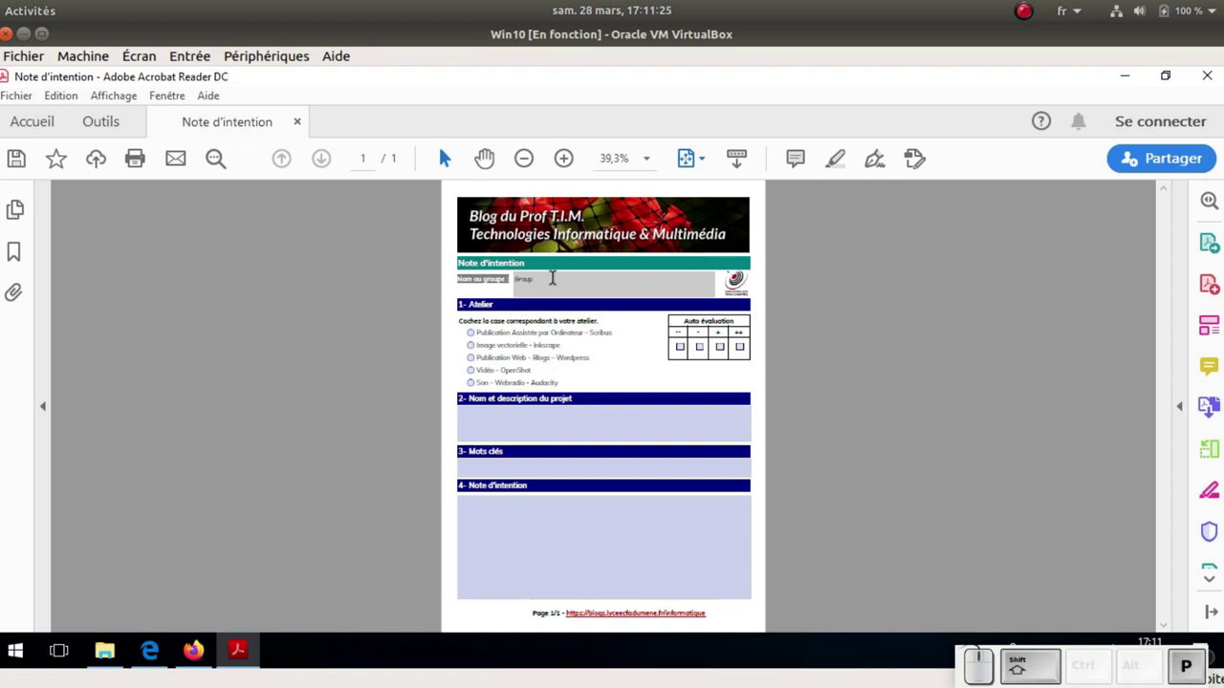
key("e")
key("space")
key("shift+a")
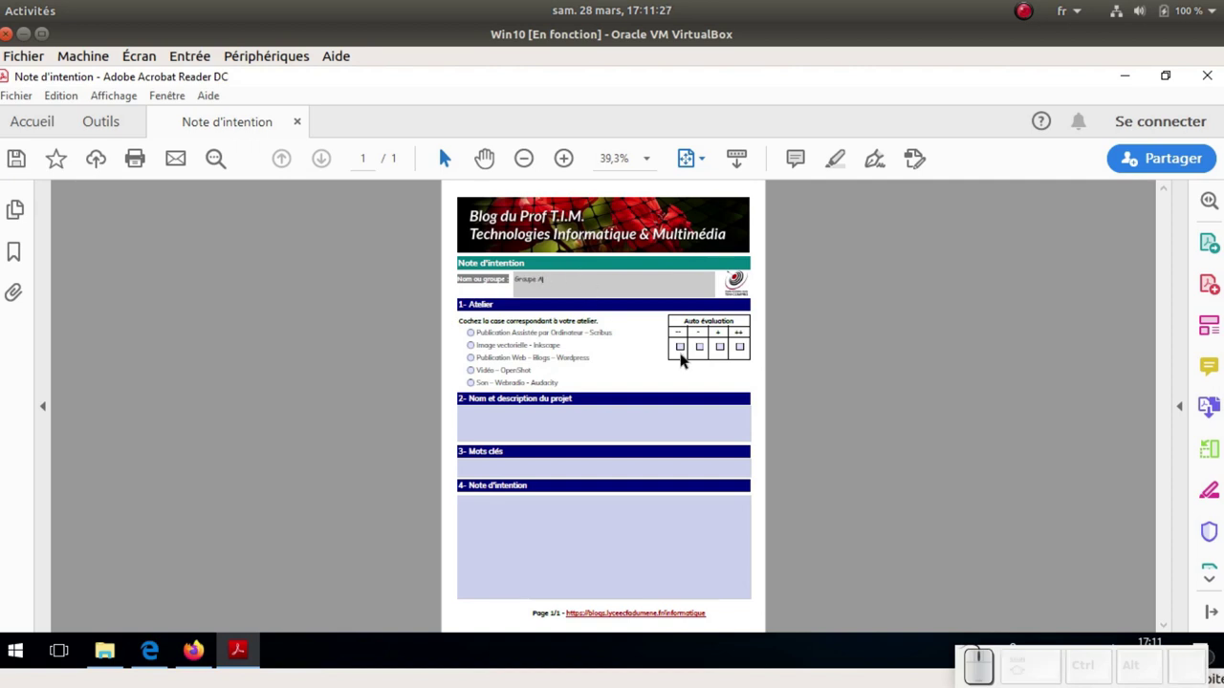
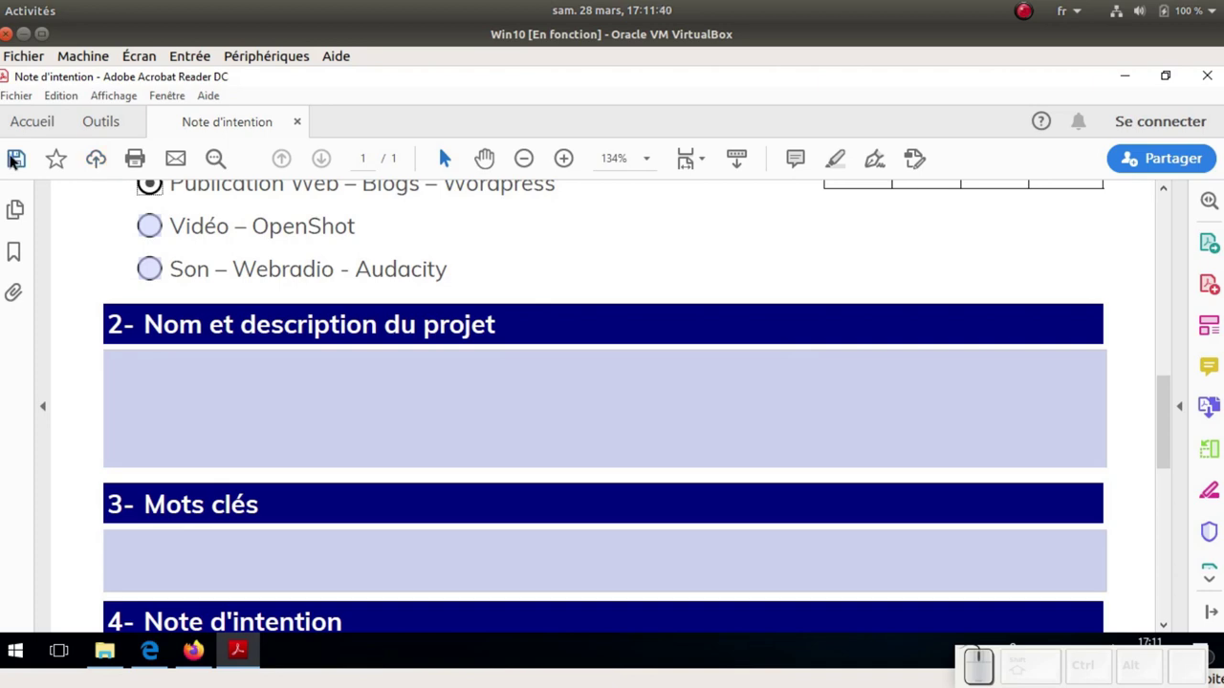
Start a save of the form in Acrobat and cancel it
left_click(12, 159)
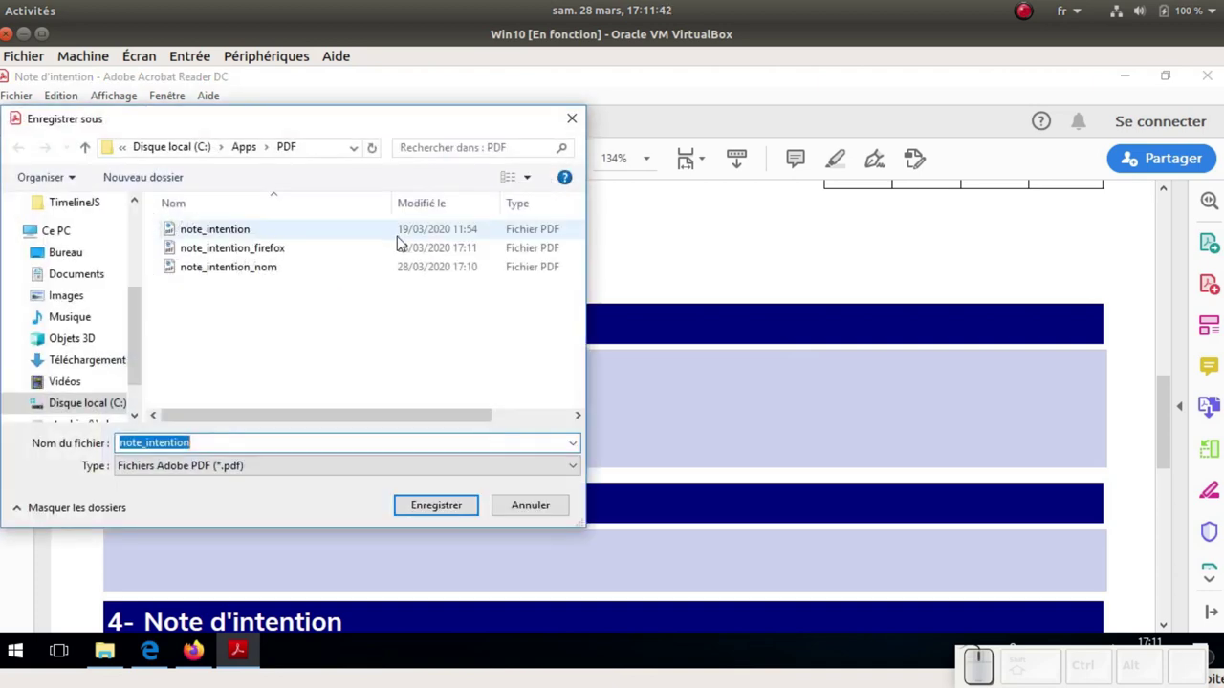
left_click(226, 441)
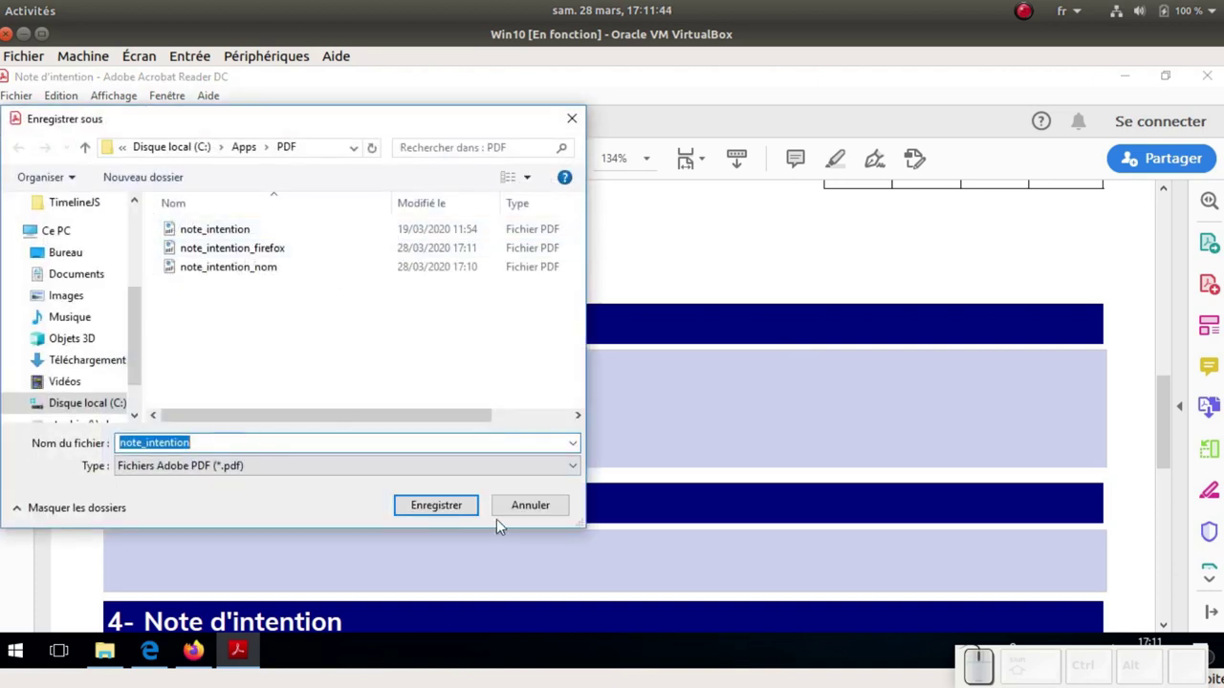
left_click(541, 509)
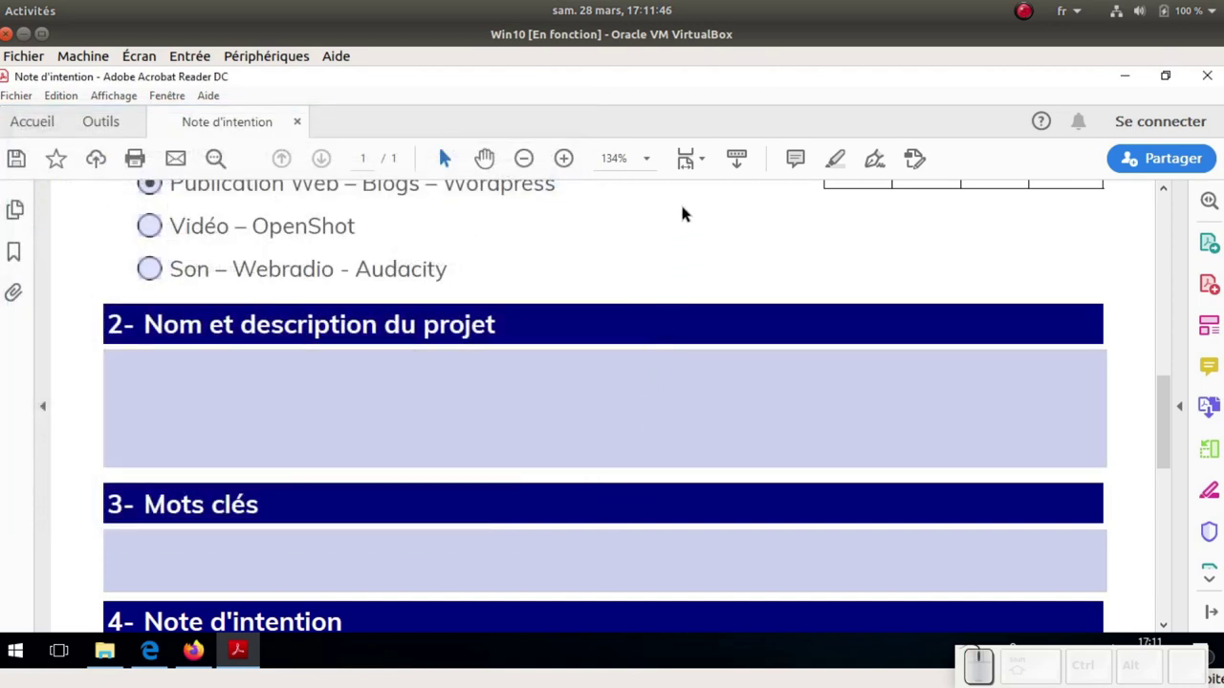
Save the filled form as note_intention_nom2 via Ctrl+S
key("ctrl+s")
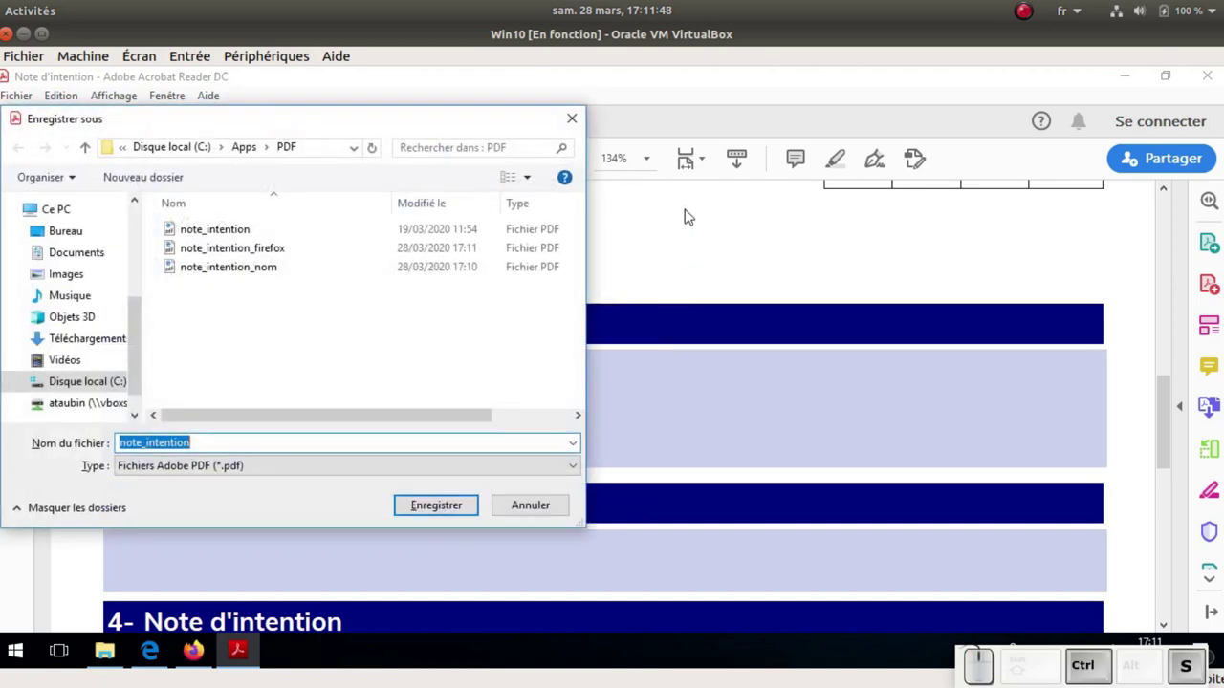
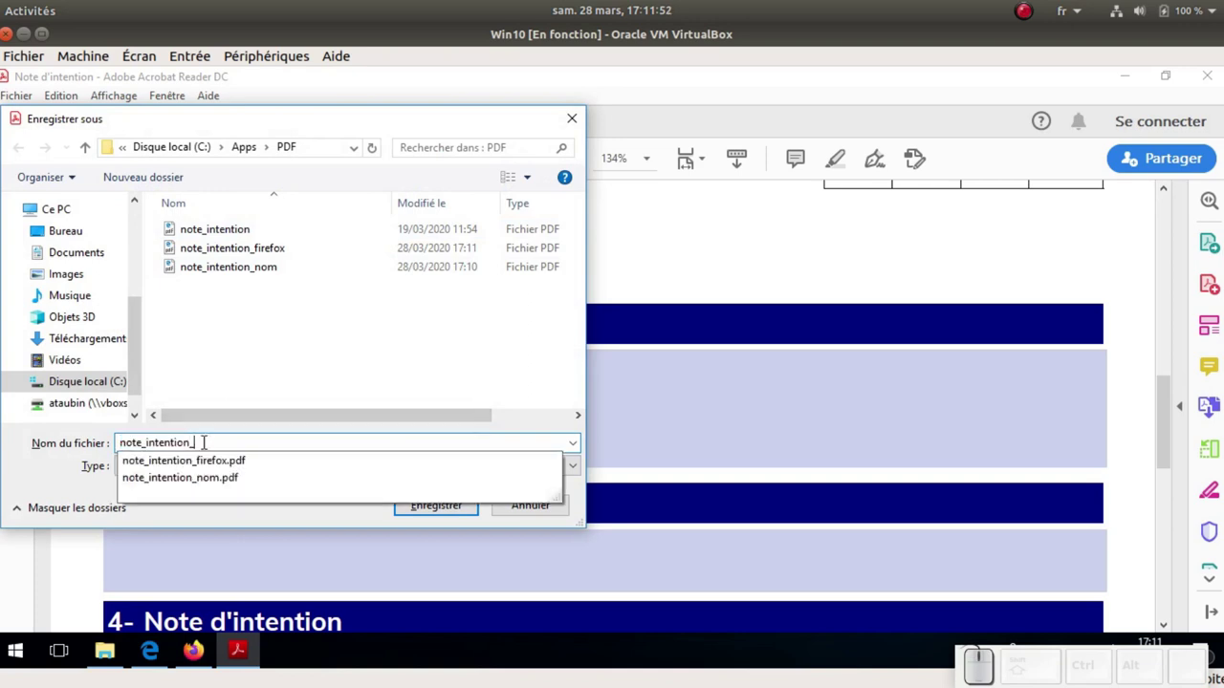
key("KP_2")
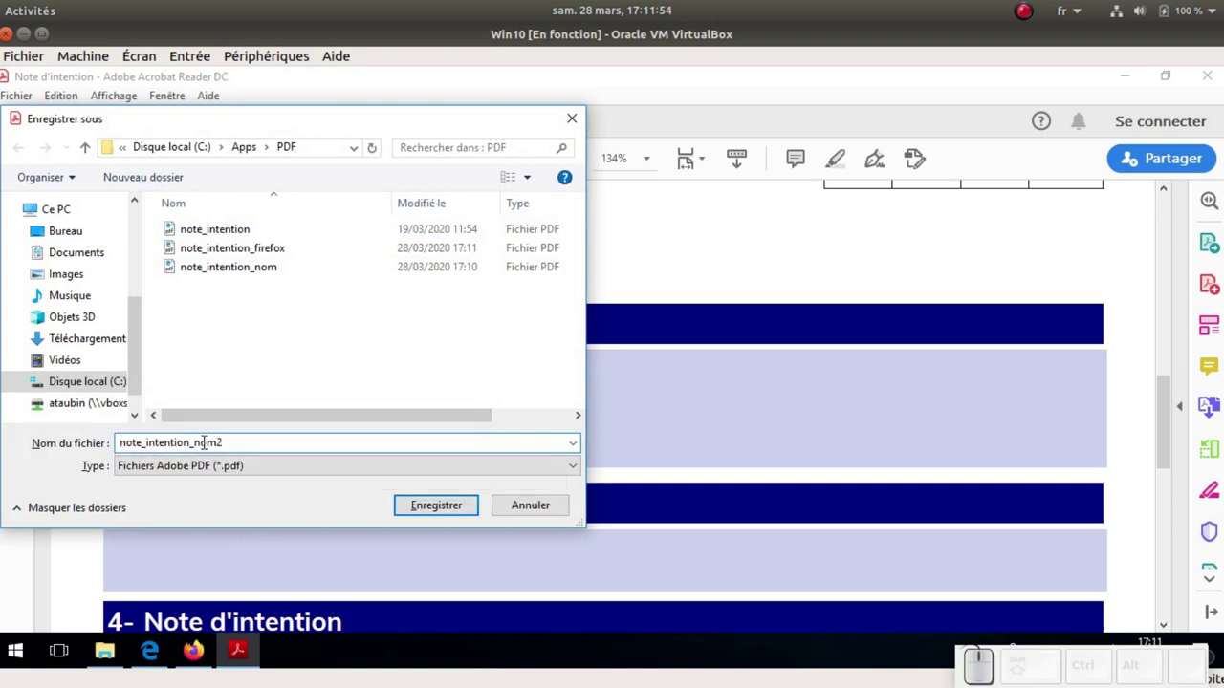
key("KP_Enter")
Bring up File Explorer showing the PDF folder with the saved copies
scroll("up", 3)
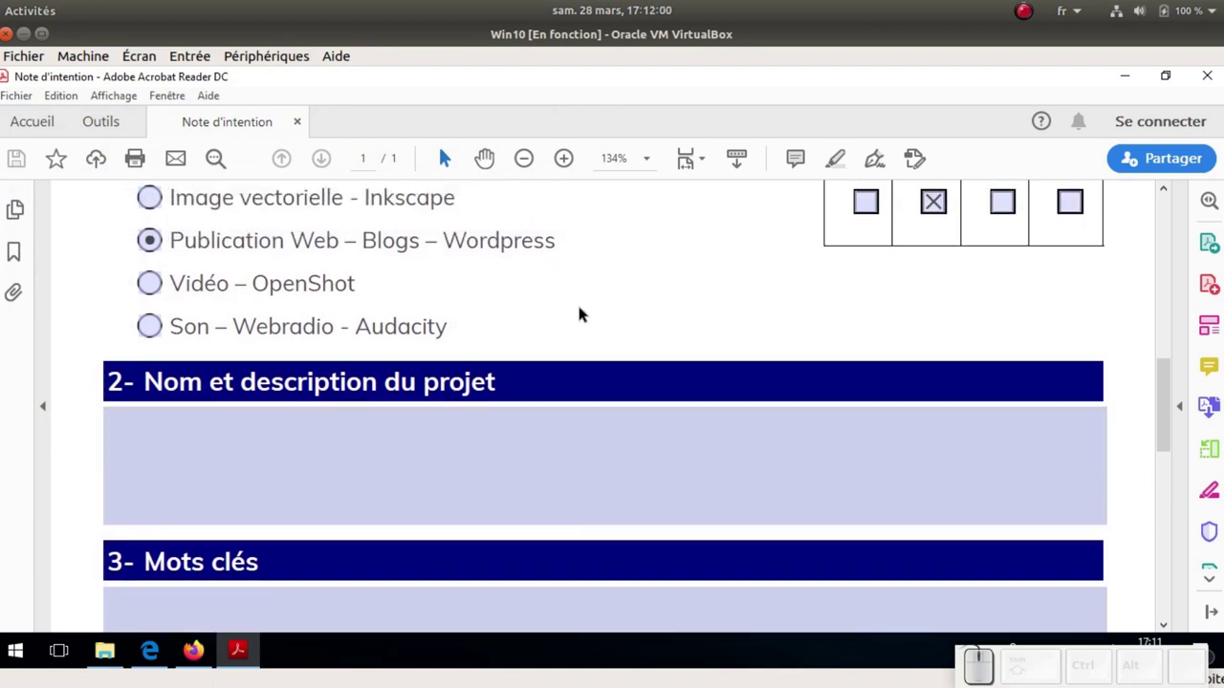
scroll("down", 3)
scroll("down", 3)
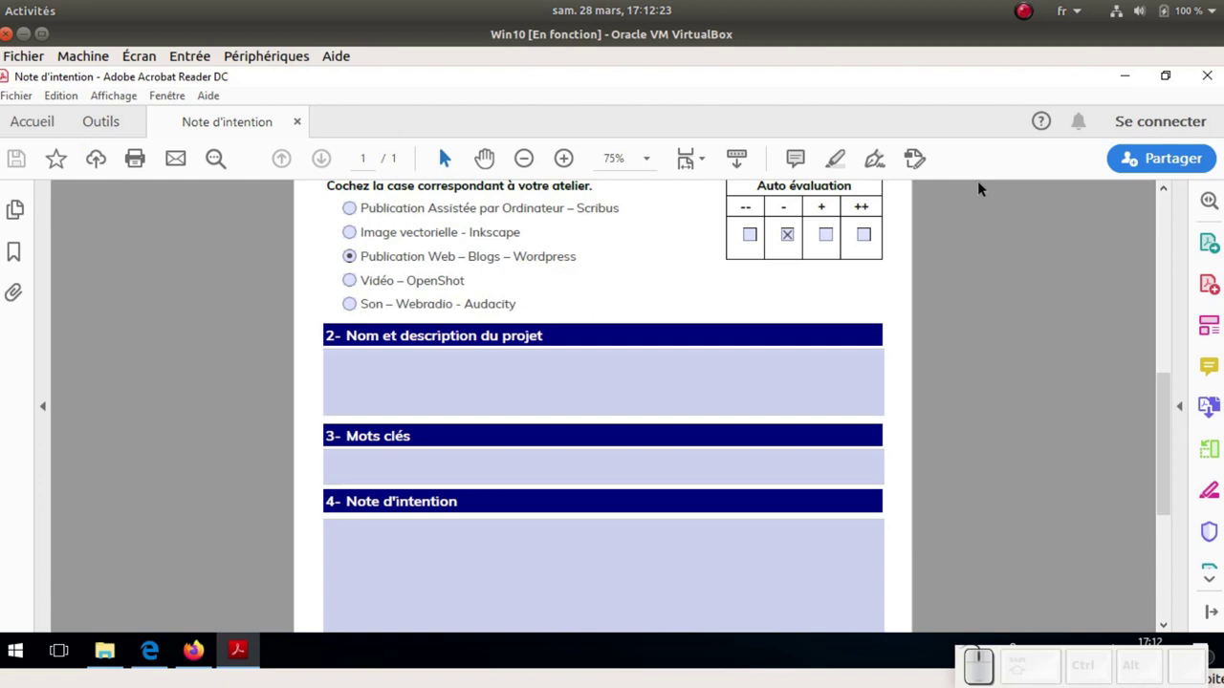
left_click(112, 654)
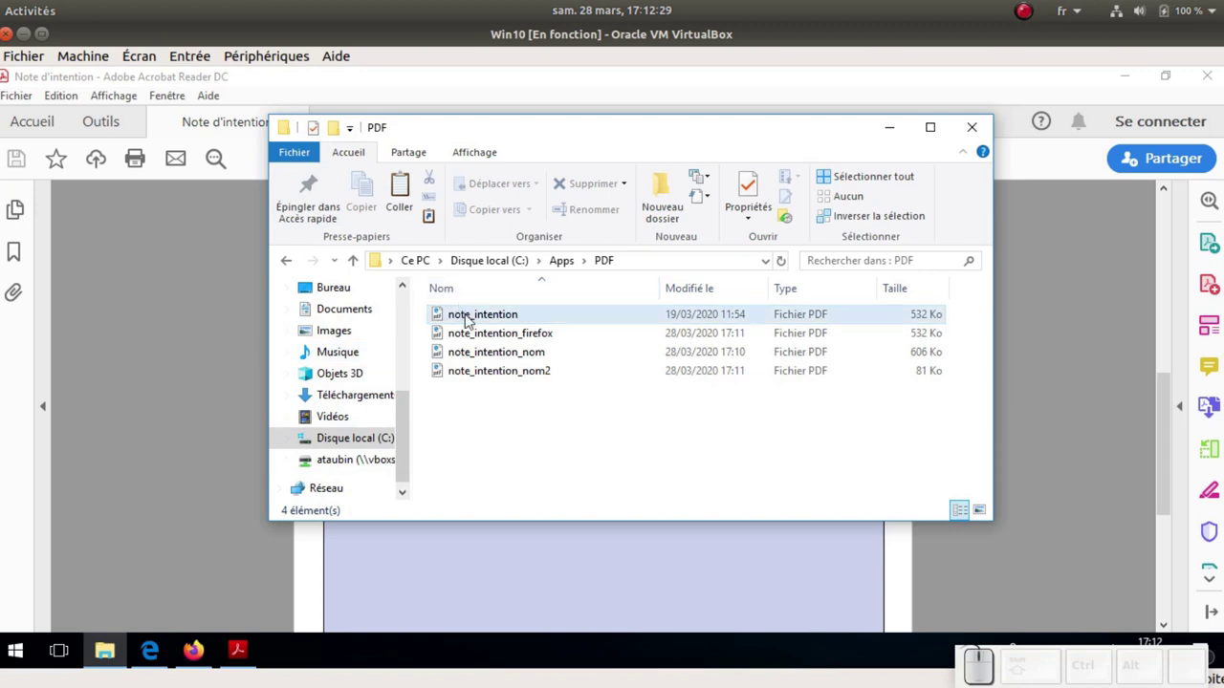
left_click(482, 319)
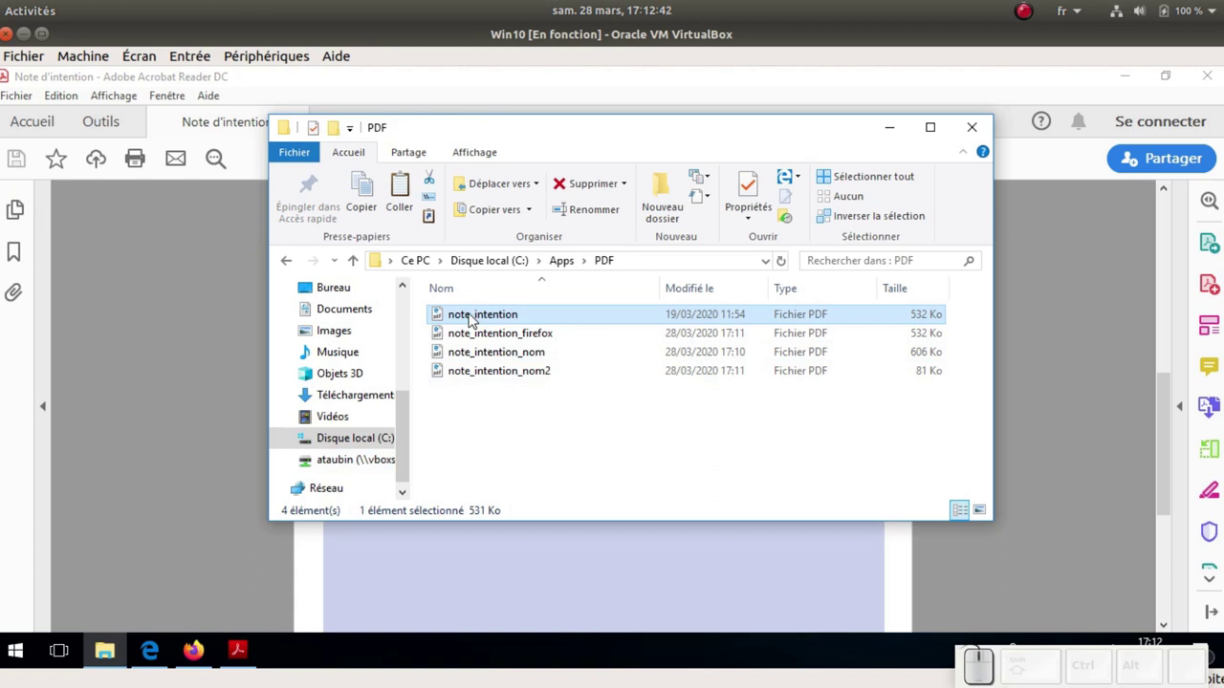
right_click(478, 320)
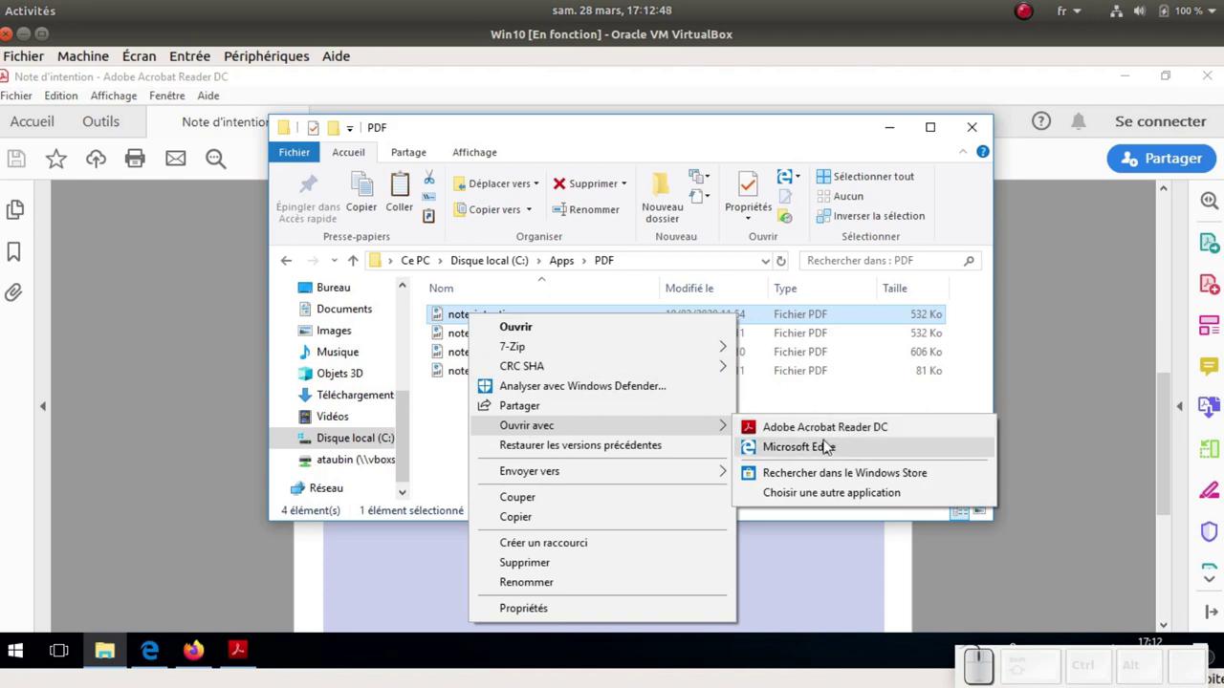
left_click(458, 325)
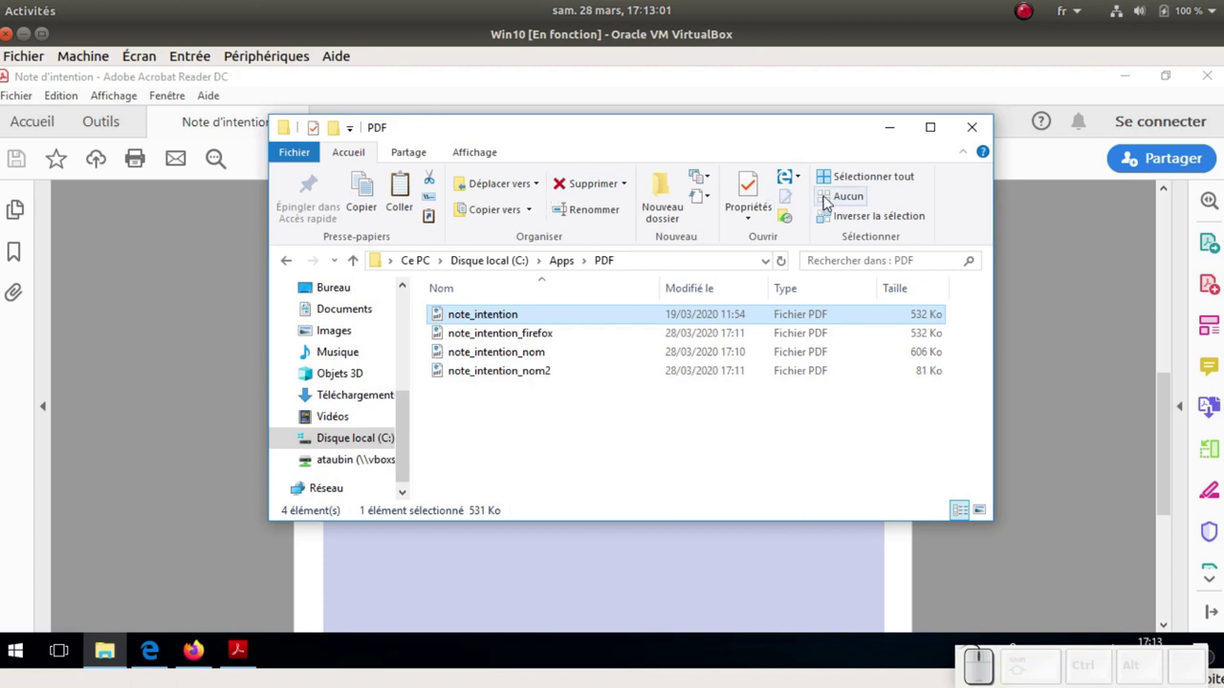
left_click(808, 179)
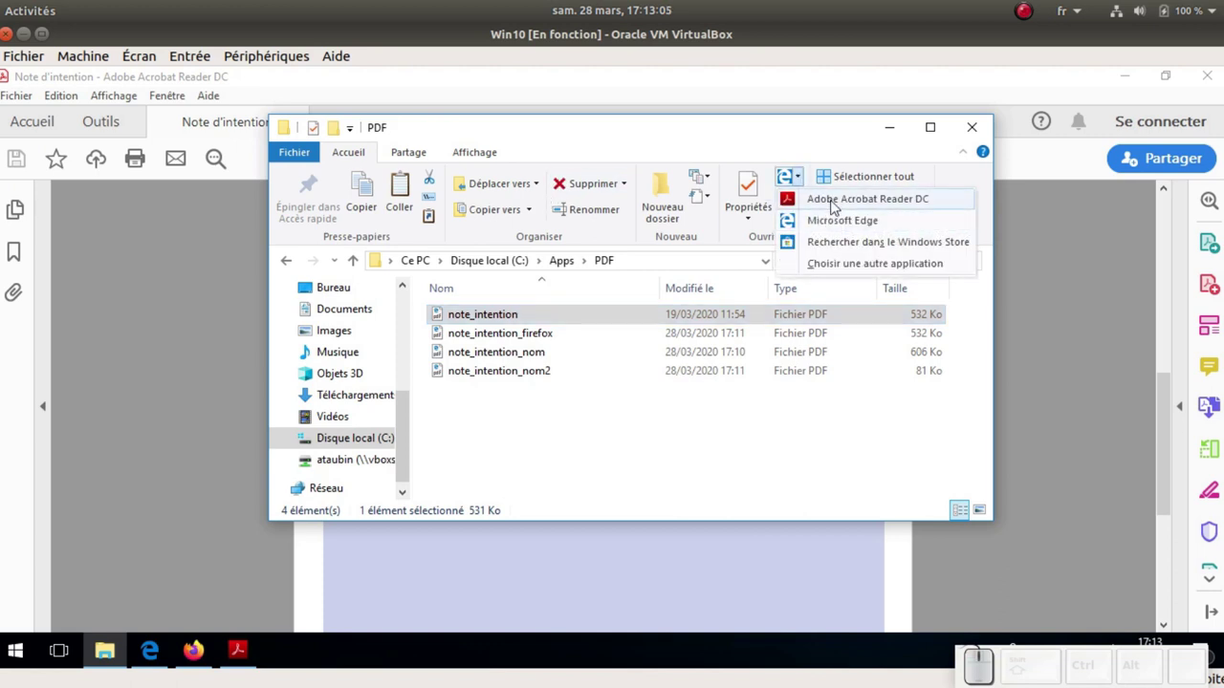
left_click(610, 398)
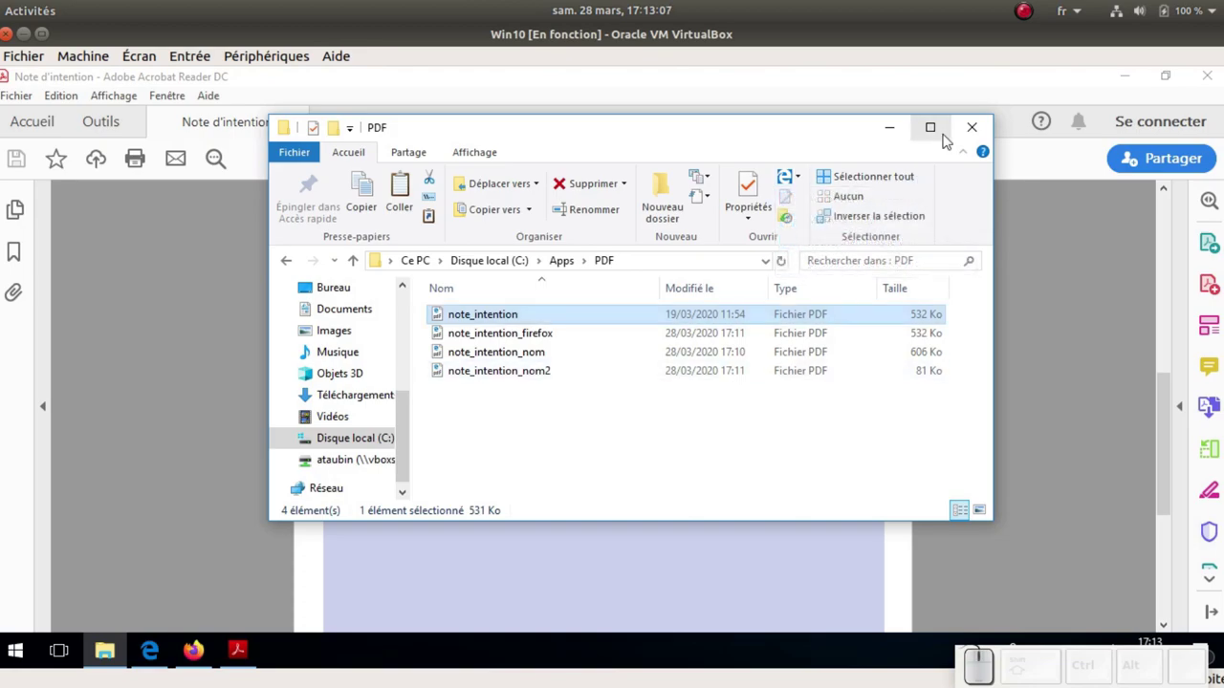